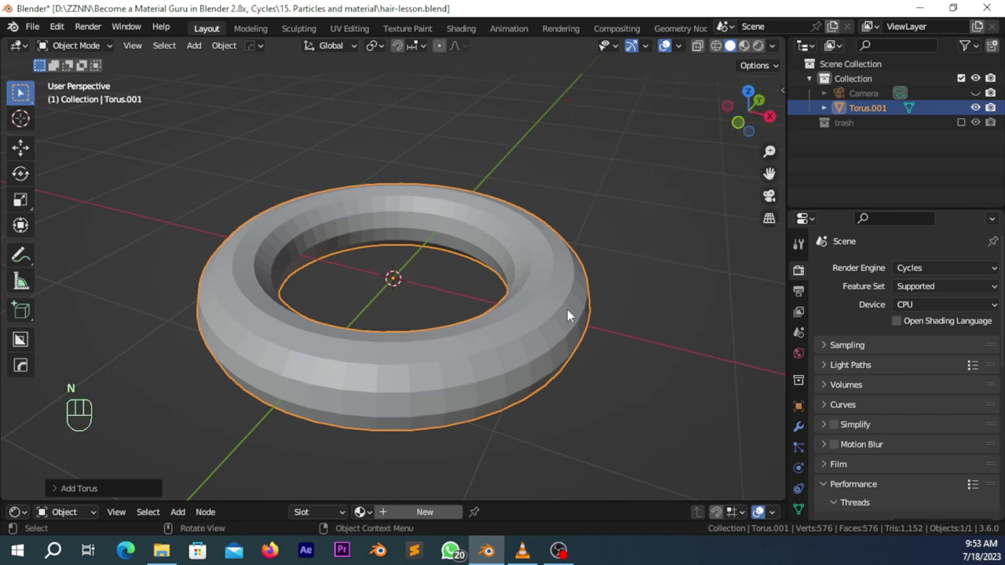
- Smooth the torus with subdivision level 2 and add a Hair particle system of 1000 strands, 0.25 m long
{"action": "key", "text": "ctrl+2"}
{"action": "left_click_drag", "start_coordinate": [573, 313], "coordinate": [809, 460]}
{"action": "left_click", "coordinate": [809, 459]}
{"action": "left_click", "coordinate": [1002, 266]}
{"action": "left_click_drag", "start_coordinate": [944, 357], "coordinate": [590, 233]}
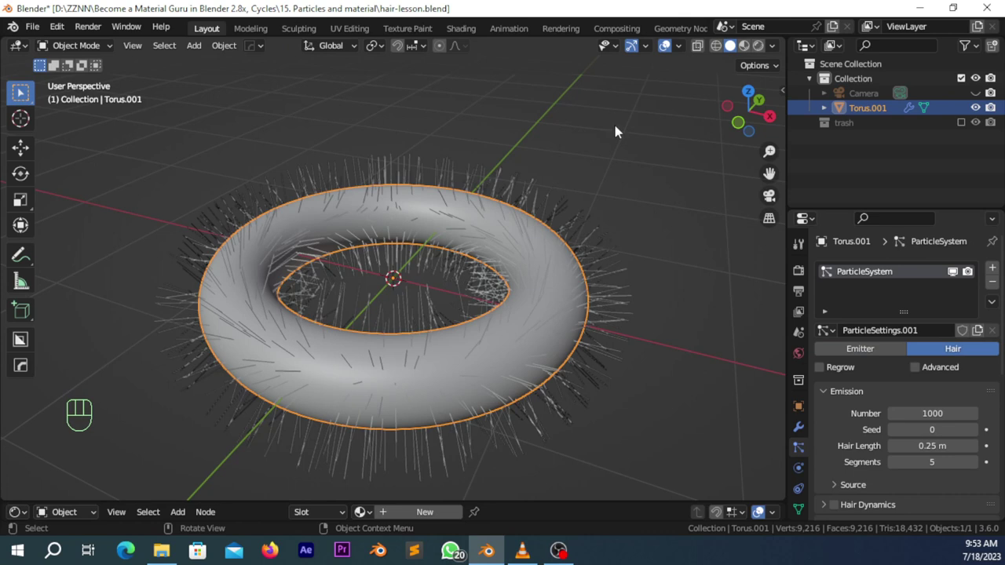
- Give the torus hair Interpolated child strands
{"action": "scroll", "scroll_direction": "down", "scroll_amount": 3}
{"action": "scroll", "scroll_direction": "up", "scroll_amount": 3}
{"action": "scroll", "scroll_direction": "down", "scroll_amount": 3}
{"action": "scroll", "scroll_direction": "down", "scroll_amount": 3}
{"action": "left_click", "coordinate": [964, 354]}
- Render the hair as B-Spline paths with 7 steps
{"action": "scroll", "scroll_direction": "up", "scroll_amount": 3}
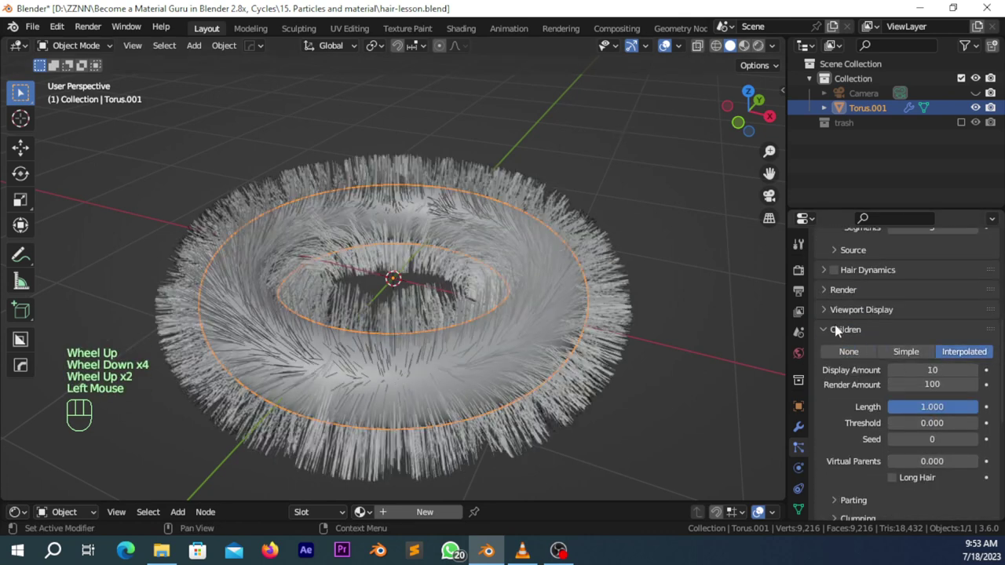
{"action": "left_click", "coordinate": [853, 296]}
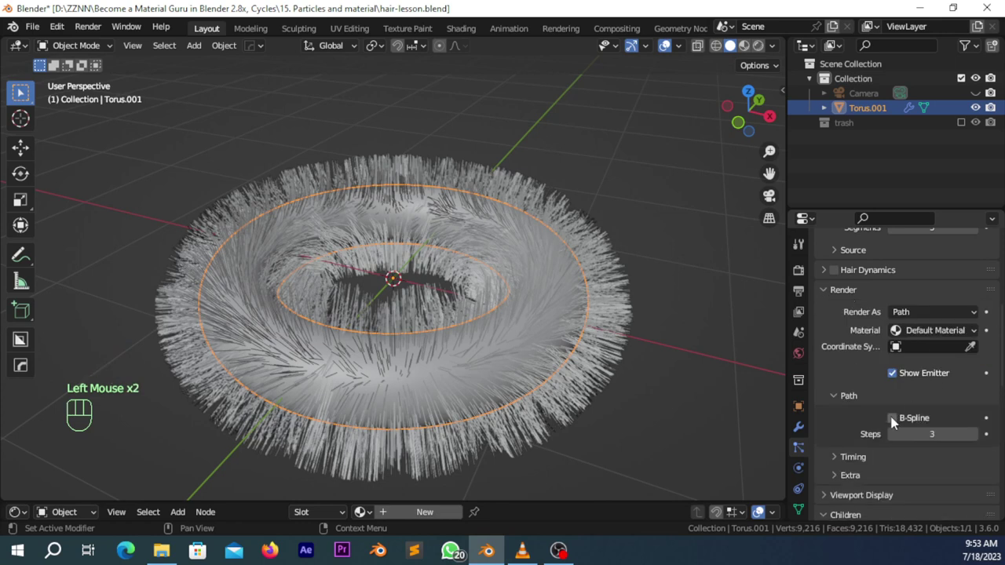
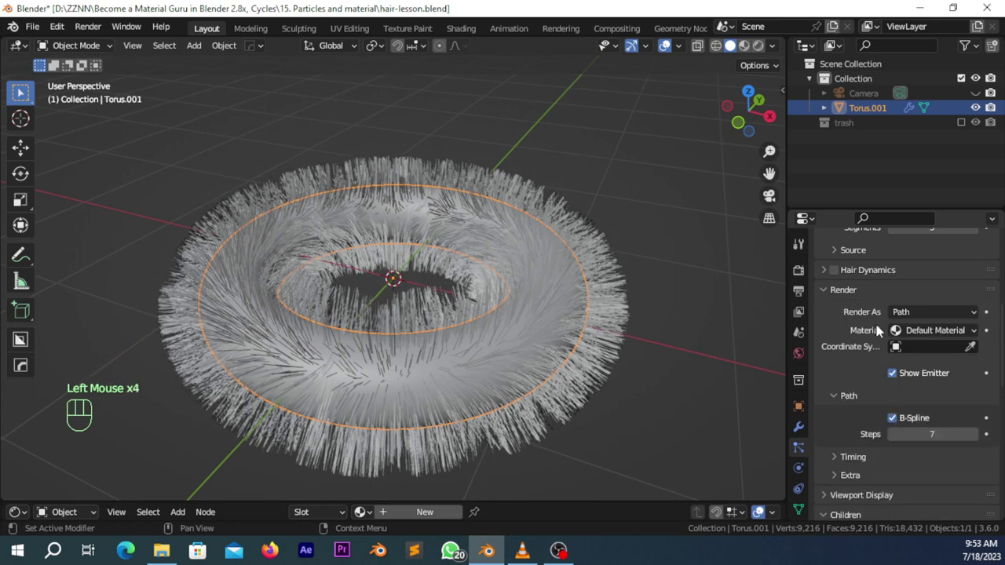
{"action": "left_click", "coordinate": [842, 298]}
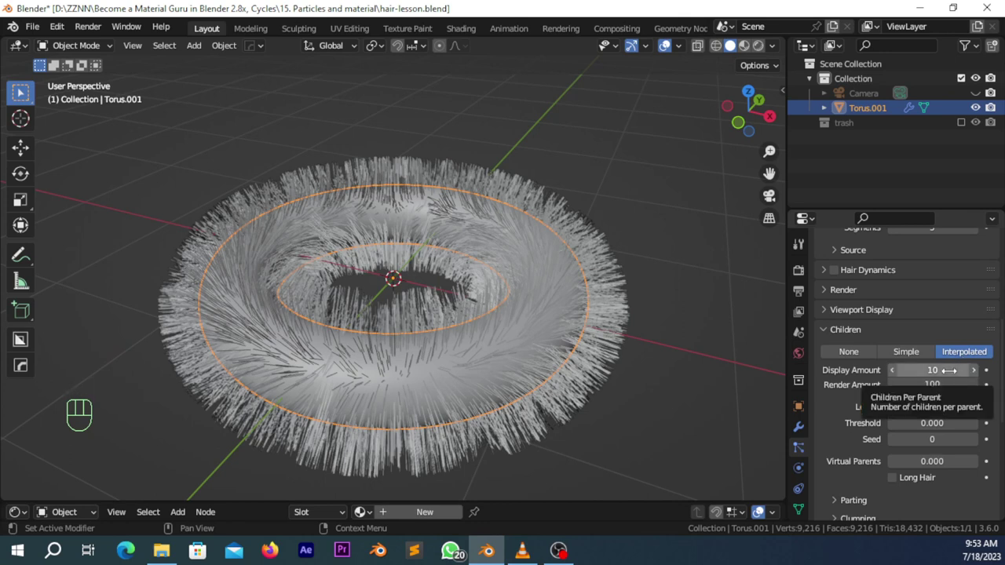
{"action": "scroll", "scroll_direction": "down", "scroll_amount": 3}
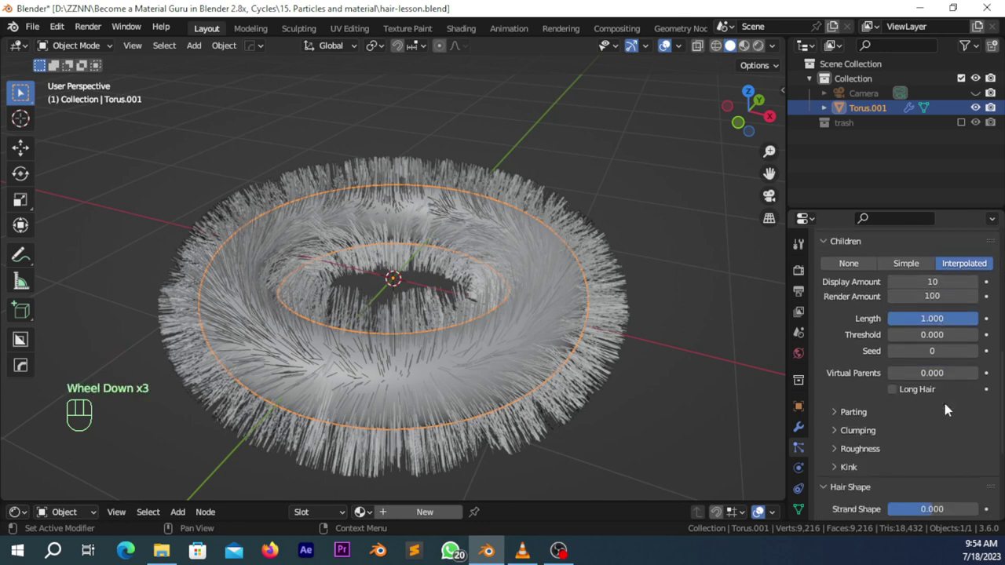
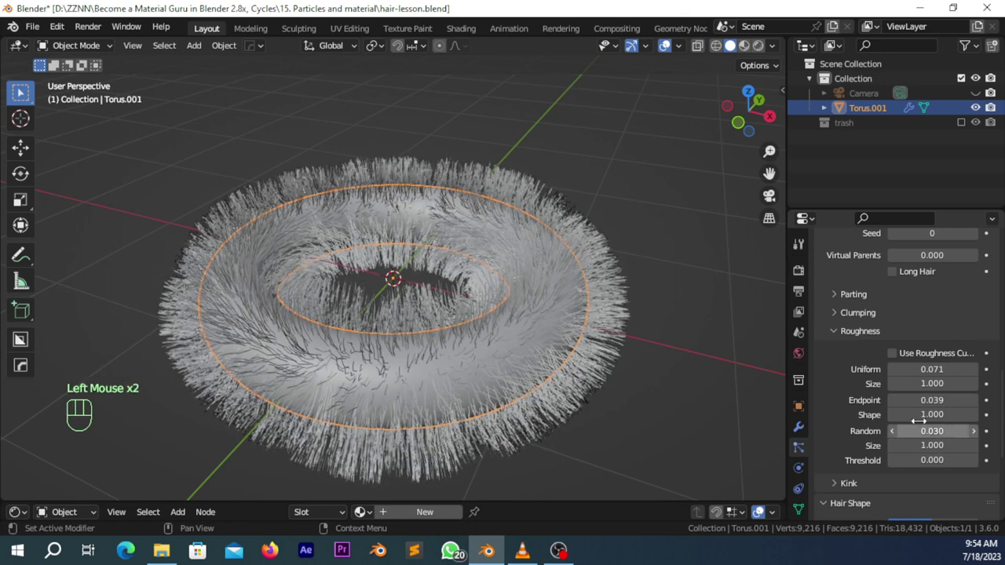
- Roughen the hair (Uniform 0.071, Endpoint 0.039, Random 0.03) and add a Wave kink, amplitude 0.2 m, clump 0.624, frequency 1
{"action": "left_click", "coordinate": [862, 337]}
{"action": "left_click", "coordinate": [856, 352]}
{"action": "left_click_drag", "start_coordinate": [910, 377], "coordinate": [932, 407]}
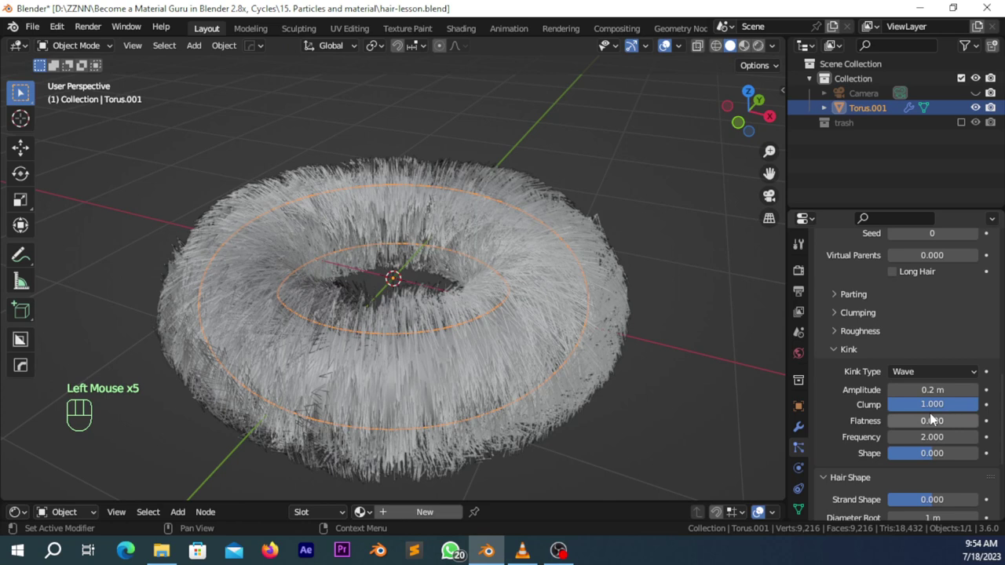
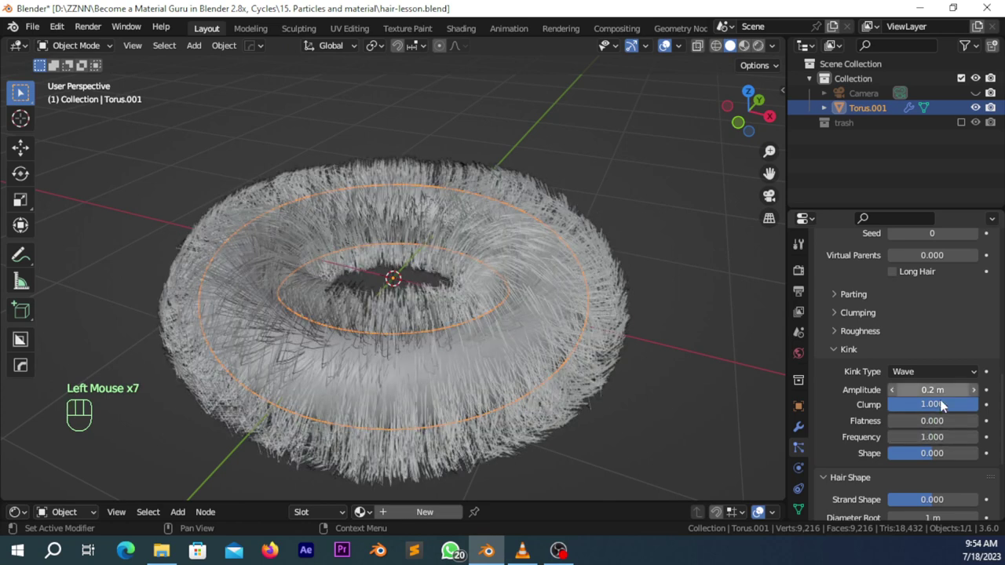
{"action": "left_click_drag", "start_coordinate": [955, 408], "coordinate": [950, 408]}
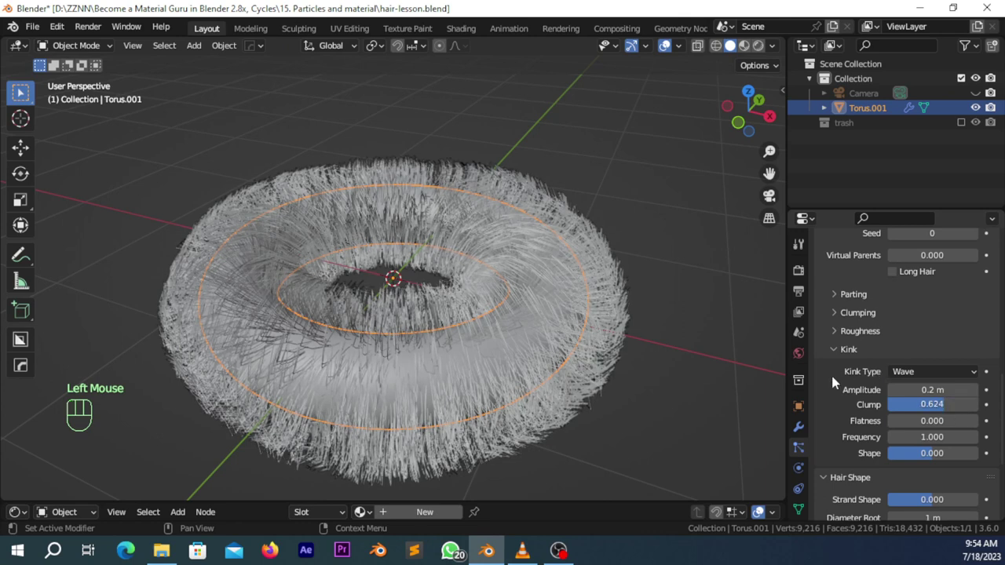
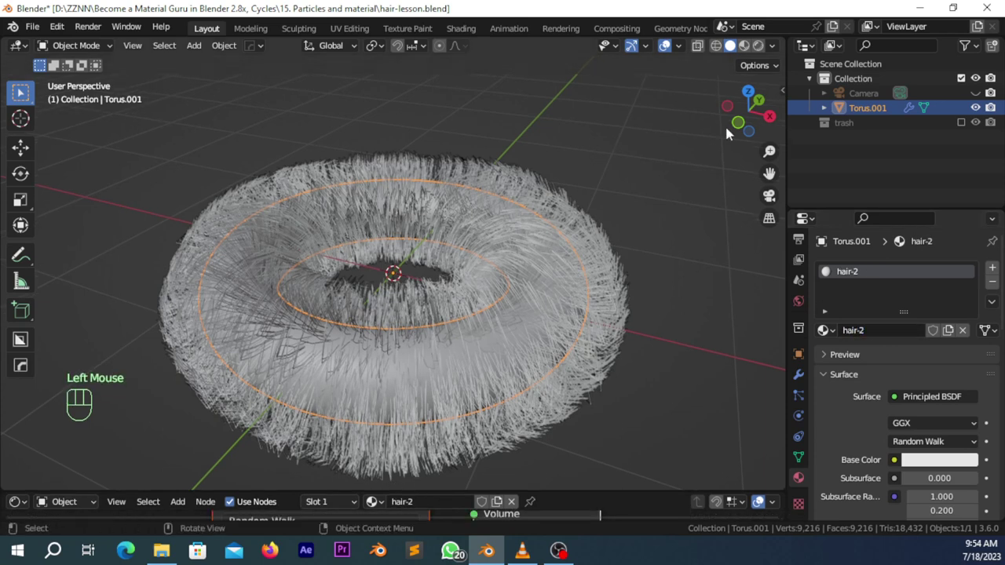
- Check the World background uses hamburg_hbf_2k.hdr, then collapse its panels
{"action": "left_click", "coordinate": [802, 311]}
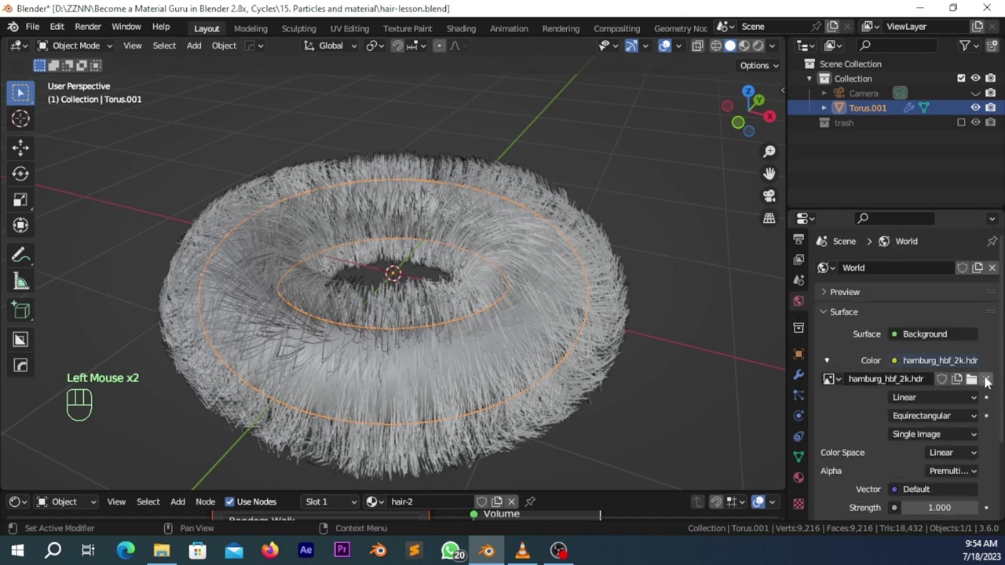
{"action": "left_click_drag", "start_coordinate": [946, 358], "coordinate": [702, 291]}
{"action": "left_click", "coordinate": [845, 320]}
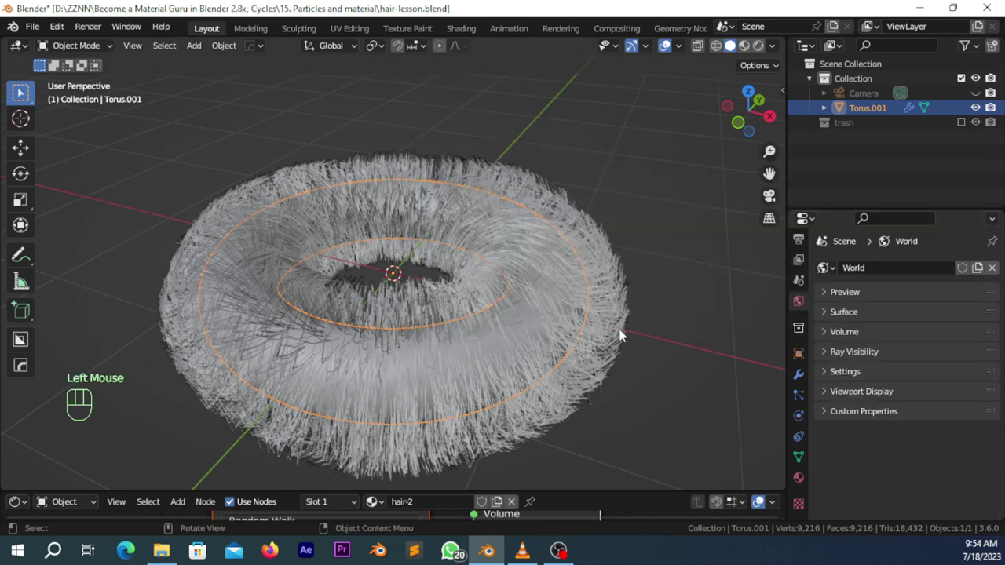
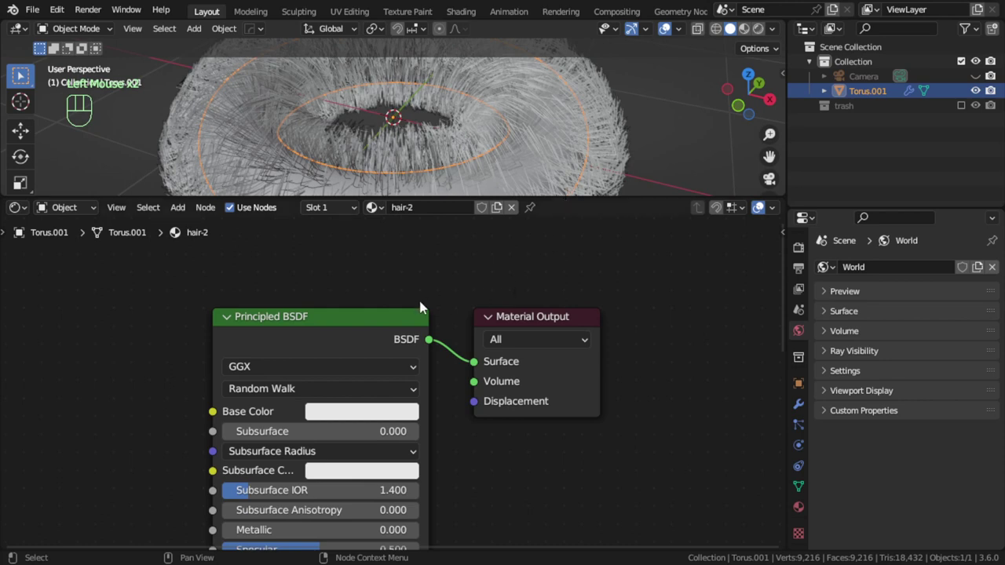
- Replace the hair-2 material's Principled BSDF with a Principled Hair BSDF node
{"action": "left_click_drag", "start_coordinate": [378, 316], "coordinate": [349, 322]}
{"action": "left_click_drag", "start_coordinate": [350, 322], "coordinate": [402, 270]}
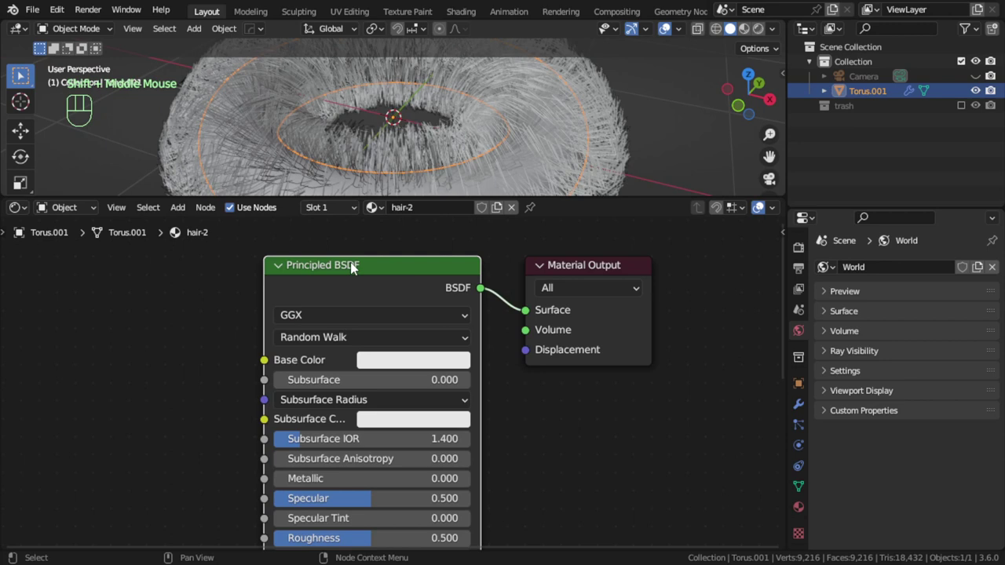
{"action": "key", "text": "shift+a"}
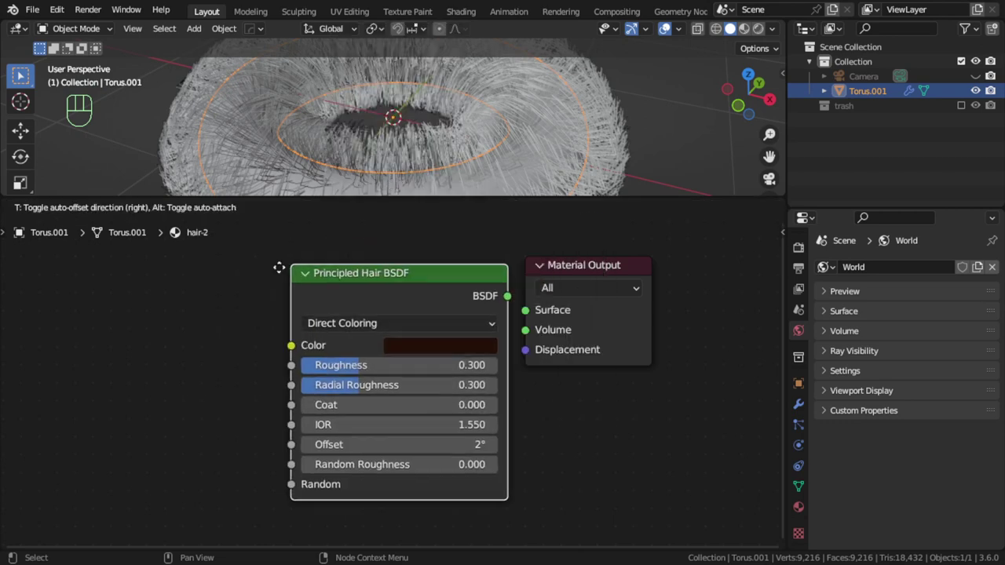
- Add a Hair BSDF node, move it around, then delete it again
{"action": "key", "text": "shift+a"}
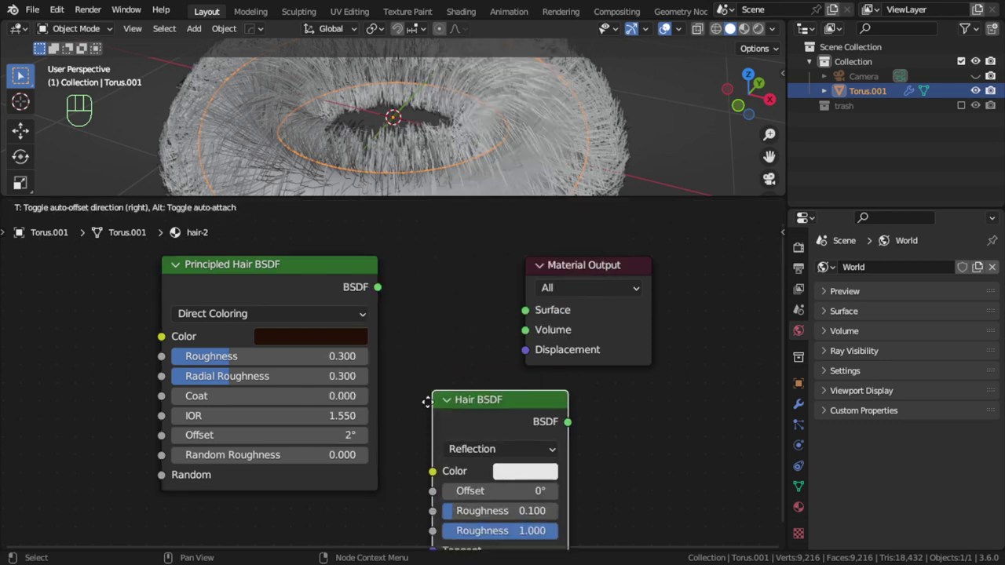
{"action": "scroll", "scroll_direction": "down", "scroll_amount": 3}
{"action": "middle_click", "coordinate": [457, 402]}
{"action": "left_click_drag", "start_coordinate": [475, 368], "coordinate": [462, 334]}
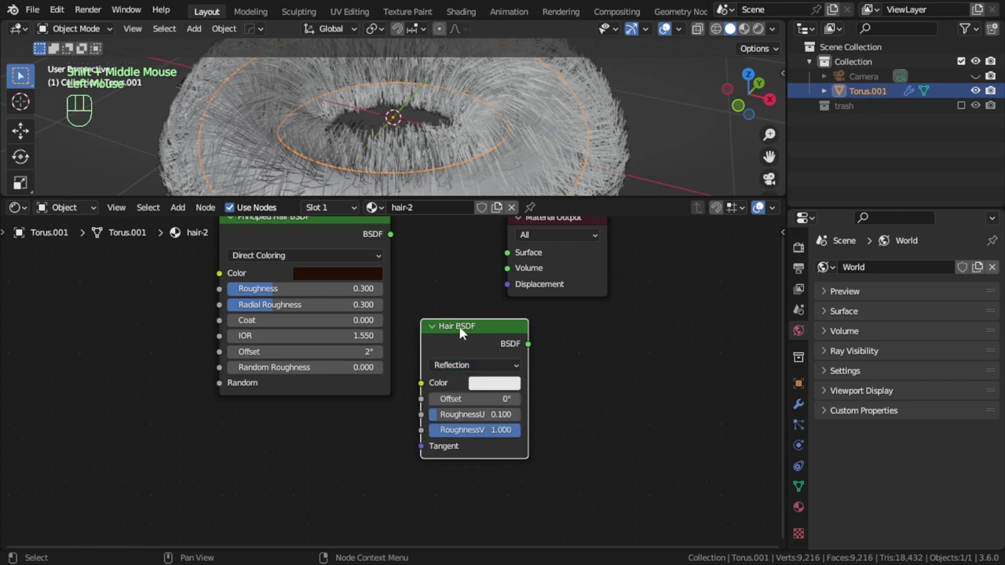
{"action": "left_click", "coordinate": [466, 332]}
{"action": "scroll", "scroll_direction": "down", "scroll_amount": 3}
{"action": "left_click_drag", "start_coordinate": [472, 347], "coordinate": [326, 409]}
{"action": "left_click_drag", "start_coordinate": [336, 439], "coordinate": [345, 440]}
{"action": "left_click", "coordinate": [343, 411]}
{"action": "key", "text": "x"}
- Connect the Principled Hair BSDF to the Material Output Surface socket
{"action": "left_click_drag", "start_coordinate": [333, 273], "coordinate": [341, 258]}
{"action": "middle_click", "coordinate": [340, 259]}
{"action": "middle_click", "coordinate": [407, 389]}
{"action": "left_click_drag", "start_coordinate": [409, 366], "coordinate": [526, 349]}
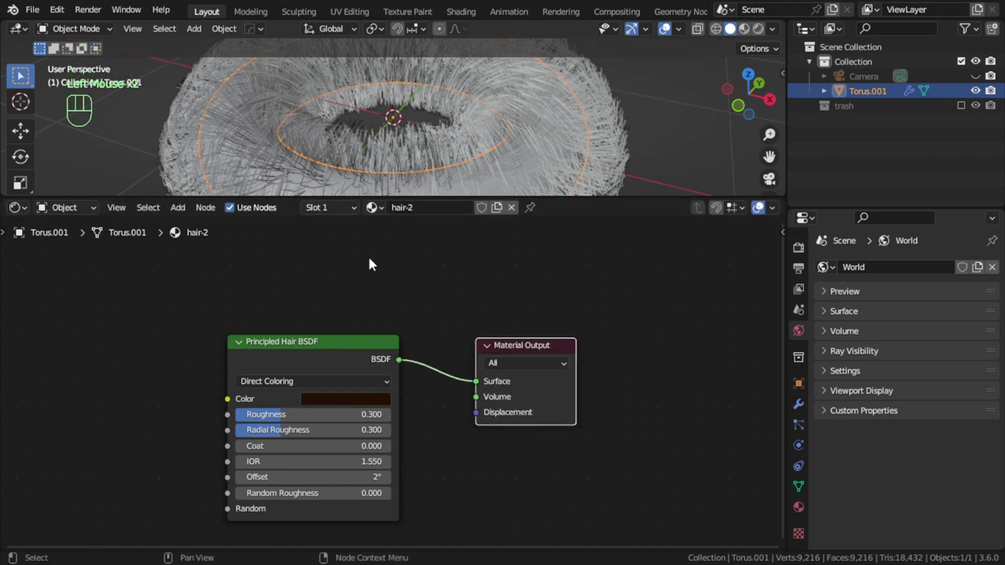
- Set the Principled Hair BSDF colour to deep blue and switch the viewport to Rendered shading
{"action": "left_click", "coordinate": [418, 194]}
{"action": "left_click_drag", "start_coordinate": [429, 234], "coordinate": [425, 222]}
{"action": "left_click", "coordinate": [353, 405]}
{"action": "left_click", "coordinate": [338, 396]}
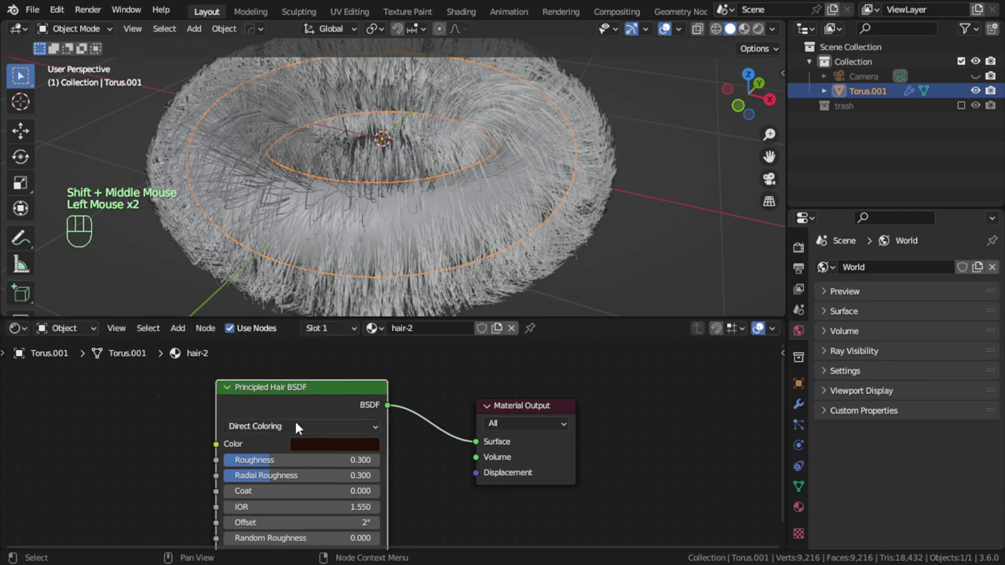
{"action": "middle_click", "coordinate": [271, 417]}
{"action": "left_click_drag", "start_coordinate": [354, 446], "coordinate": [380, 363]}
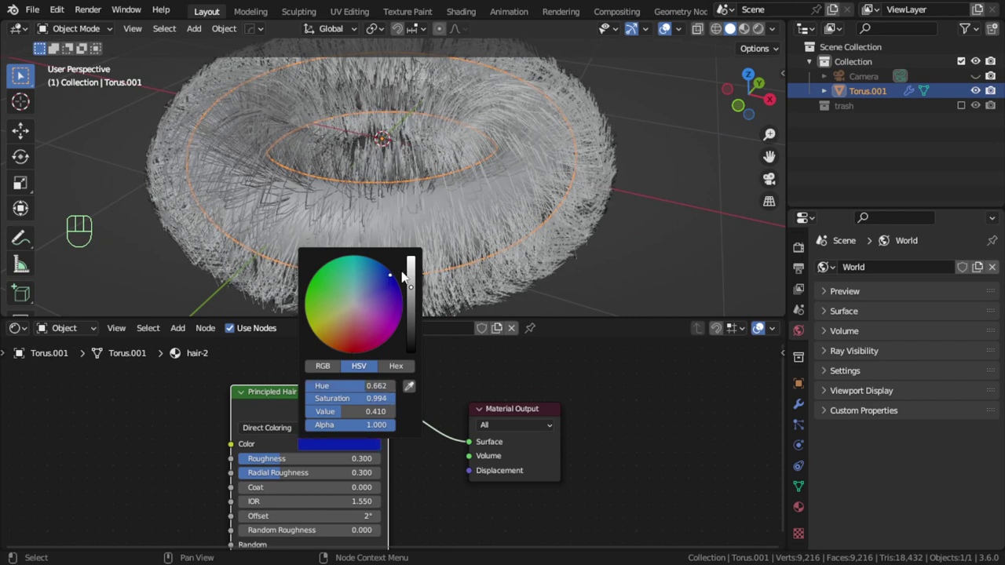
{"action": "left_click", "coordinate": [712, 200]}
{"action": "left_click_drag", "start_coordinate": [765, 32], "coordinate": [542, 207]}
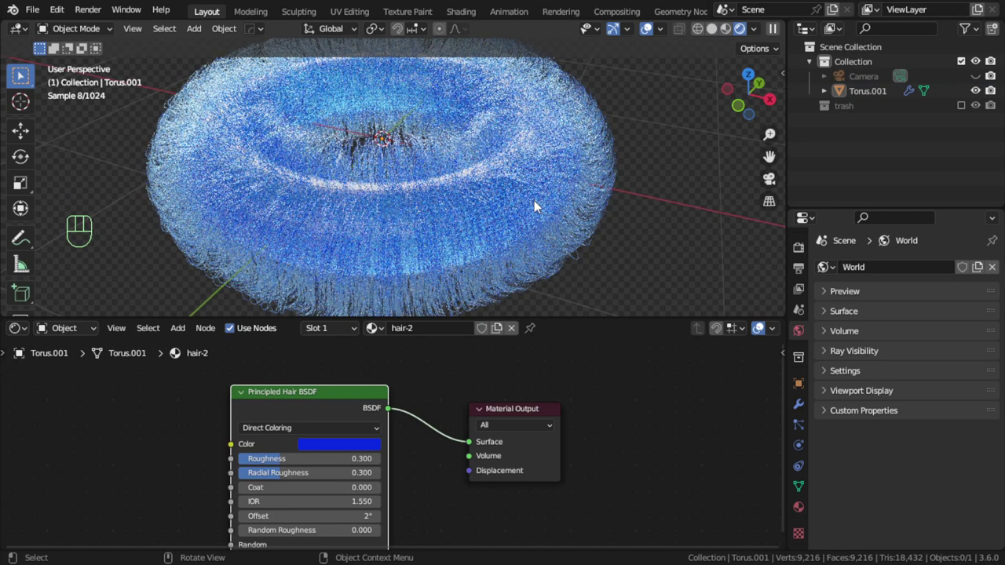
- Let the blue hair render refine, then work through the Principled Hair BSDF colour picker
{"action": "right_click", "coordinate": [538, 207]}
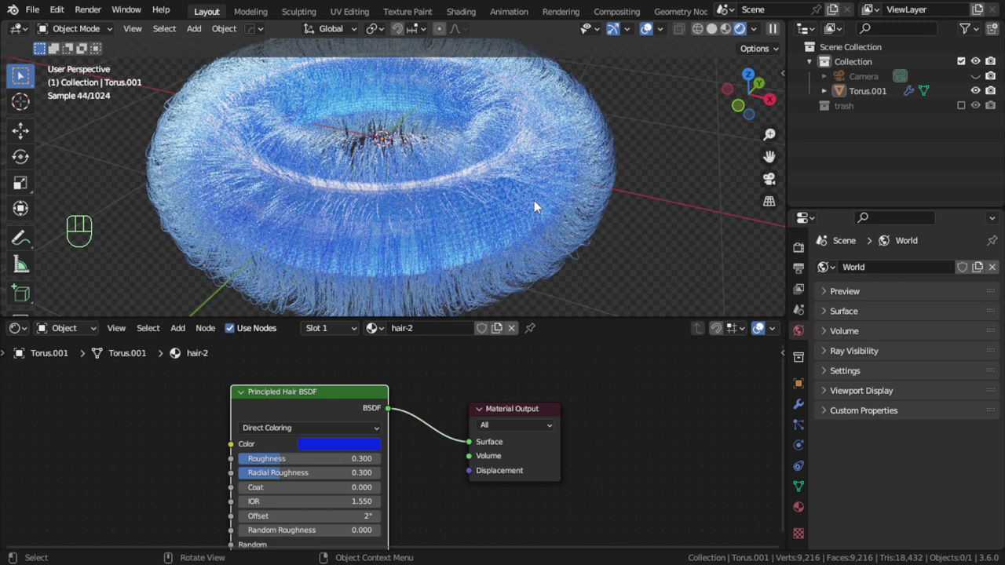
{"action": "middle_click", "coordinate": [388, 492]}
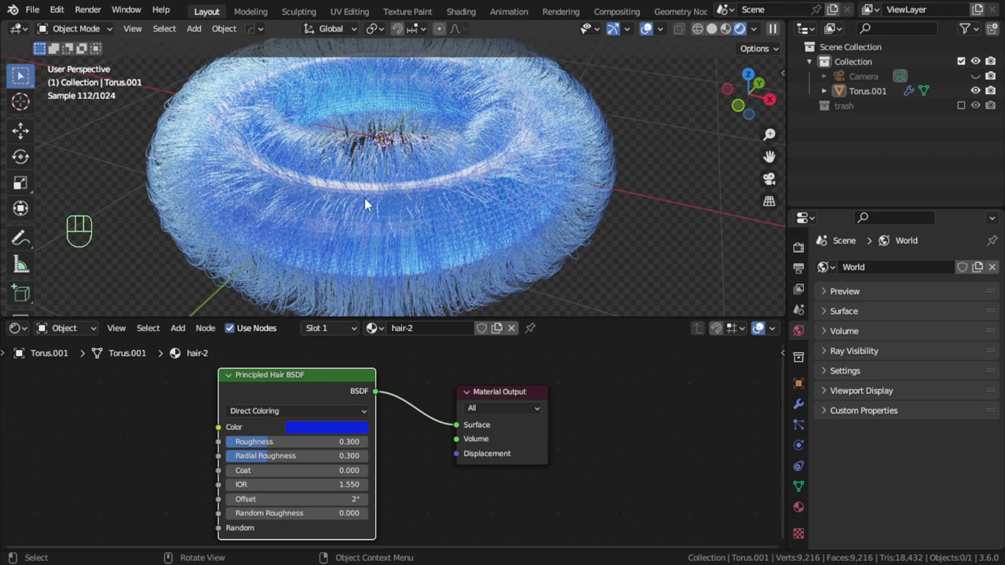
{"action": "key", "text": "d"}
{"action": "left_click", "coordinate": [370, 193]}
{"action": "key", "text": "d"}
{"action": "key", "text": "d"}
{"action": "key", "text": "d"}
{"action": "key", "text": "d"}
{"action": "left_click", "coordinate": [156, 253]}
{"action": "key", "text": "d"}
{"action": "key", "text": "d"}
{"action": "key", "text": "d"}
{"action": "left_click", "coordinate": [155, 246]}
{"action": "key", "text": "d"}
{"action": "key", "text": "d"}
{"action": "key", "text": "d"}
{"action": "left_click", "coordinate": [148, 238]}
{"action": "key", "text": "d"}
{"action": "key", "text": "d"}
{"action": "key", "text": "d"}
{"action": "left_click", "coordinate": [140, 114]}
{"action": "key", "text": "d"}
{"action": "key", "text": "d"}
{"action": "key", "text": "d"}
{"action": "left_click", "coordinate": [170, 107]}
{"action": "key", "text": "d"}
{"action": "key", "text": "d"}
{"action": "key", "text": "d"}
{"action": "left_click", "coordinate": [143, 92]}
{"action": "key", "text": "d"}
{"action": "key", "text": "d"}
{"action": "key", "text": "d"}
{"action": "left_click", "coordinate": [140, 92]}
{"action": "key", "text": "d"}
{"action": "key", "text": "d"}
{"action": "key", "text": "d"}
{"action": "left_click", "coordinate": [127, 117]}
{"action": "key", "text": "d"}
{"action": "key", "text": "d"}
{"action": "left_click", "coordinate": [165, 182]}
{"action": "key", "text": "d"}
{"action": "key", "text": "d"}
{"action": "key", "text": "d"}
{"action": "left_click", "coordinate": [156, 205]}
{"action": "key", "text": "d"}
{"action": "key", "text": "d"}
{"action": "left_click", "coordinate": [121, 113]}
{"action": "key", "text": "d"}
{"action": "key", "text": "d"}
{"action": "key", "text": "d"}
{"action": "left_click", "coordinate": [111, 106]}
{"action": "key", "text": "d"}
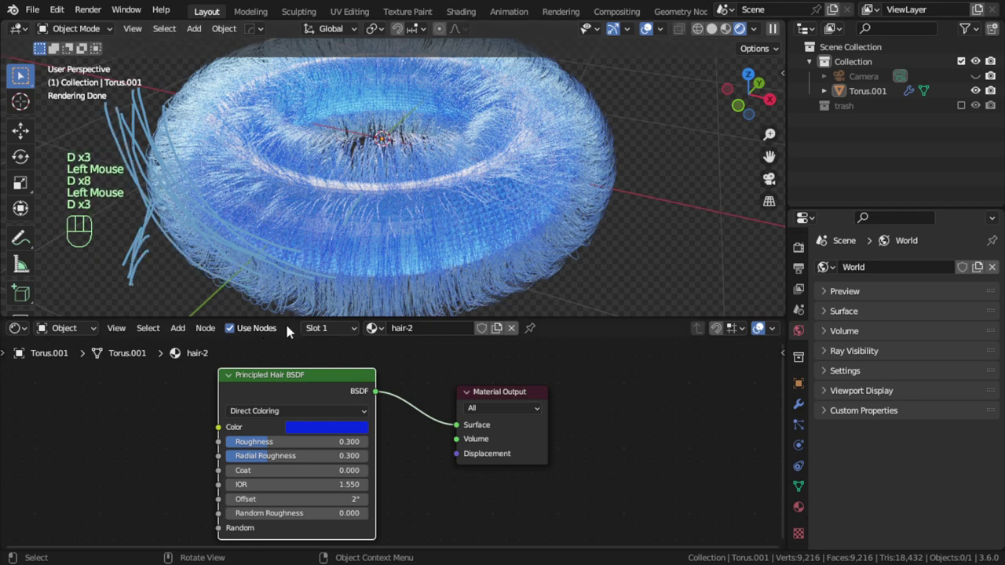
- Make the hair colour red and show the Principled Hair BSDF colouring-method choices
{"action": "left_click", "coordinate": [346, 429]}
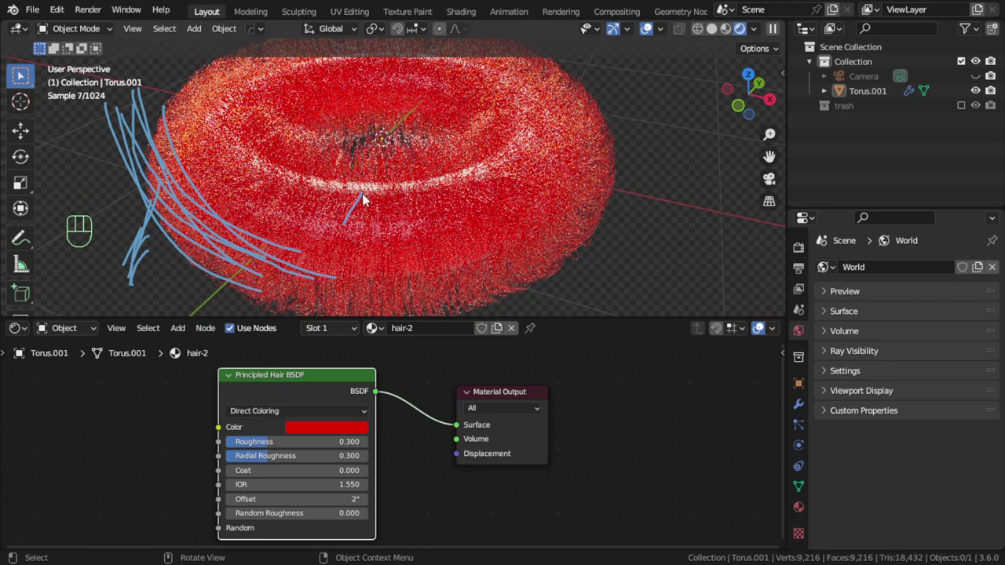
{"action": "left_click", "coordinate": [31, 240]}
{"action": "left_click_drag", "start_coordinate": [163, 54], "coordinate": [258, 115]}
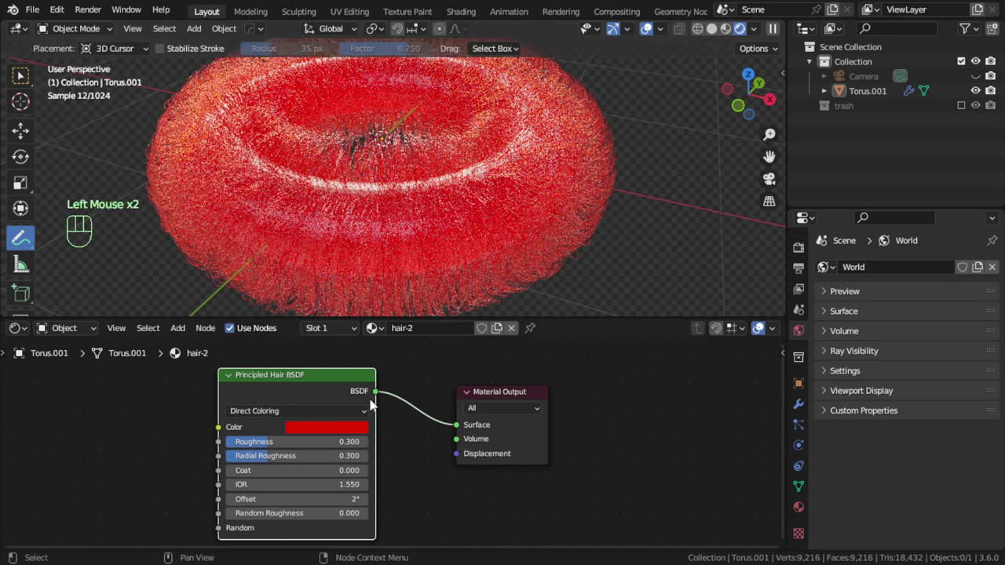
{"action": "left_click_drag", "start_coordinate": [31, 82], "coordinate": [85, 109]}
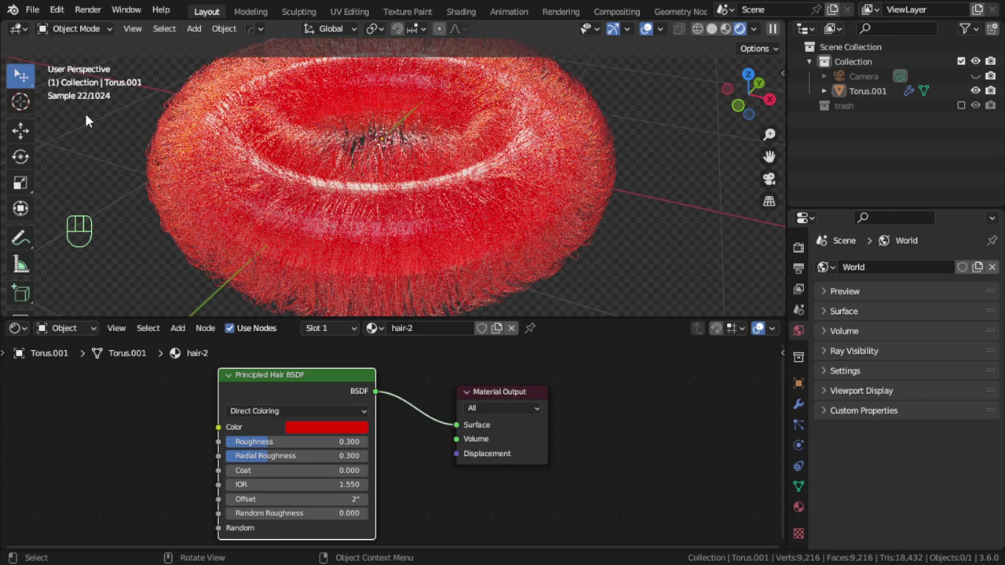
- Colour the hair by Melanin Concentration, trying 0 and 1 before settling on about 0.682
{"action": "left_click_drag", "start_coordinate": [356, 415], "coordinate": [293, 444]}
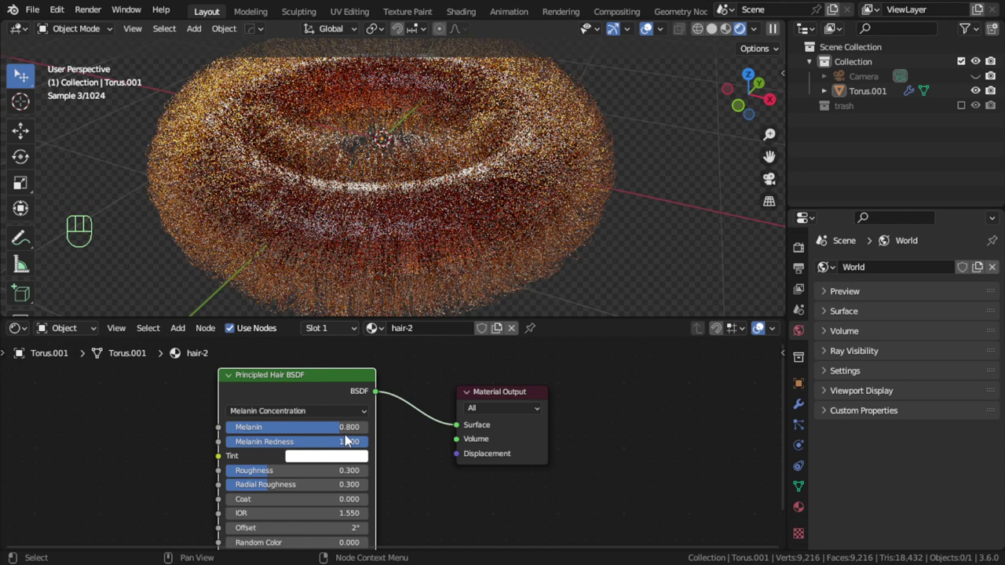
{"action": "left_click", "coordinate": [347, 428]}
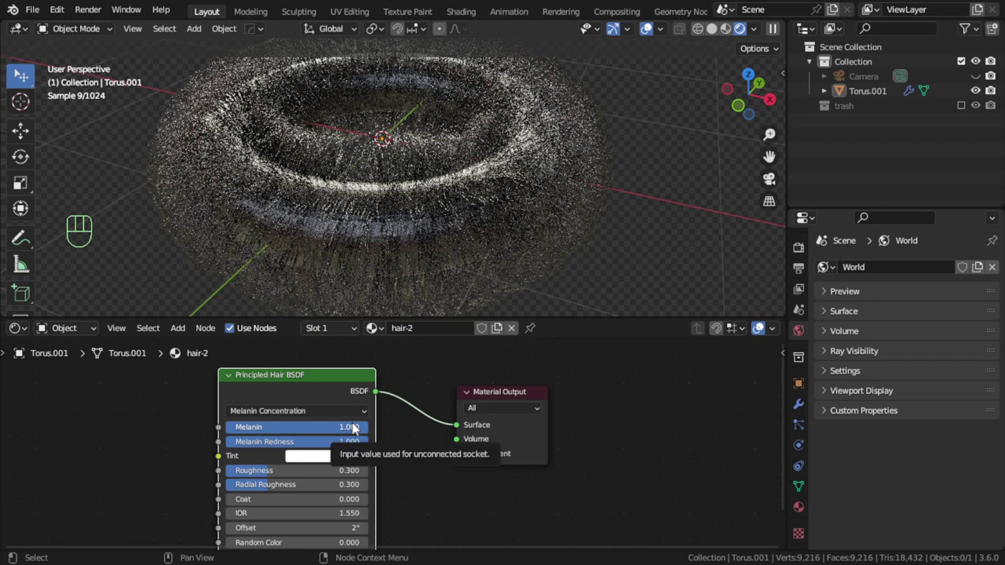
{"action": "left_click_drag", "start_coordinate": [366, 433], "coordinate": [240, 394]}
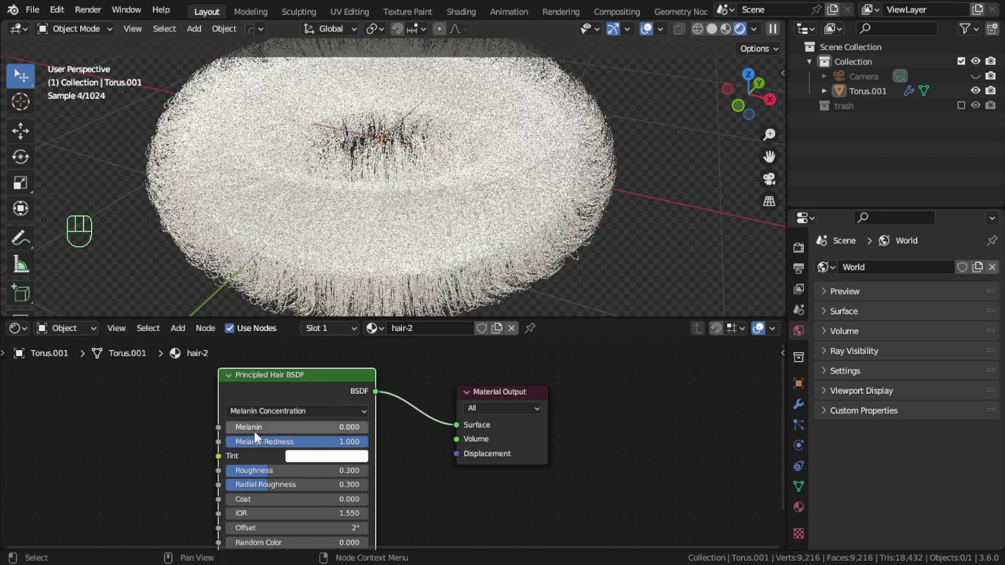
{"action": "left_click_drag", "start_coordinate": [262, 432], "coordinate": [230, 427]}
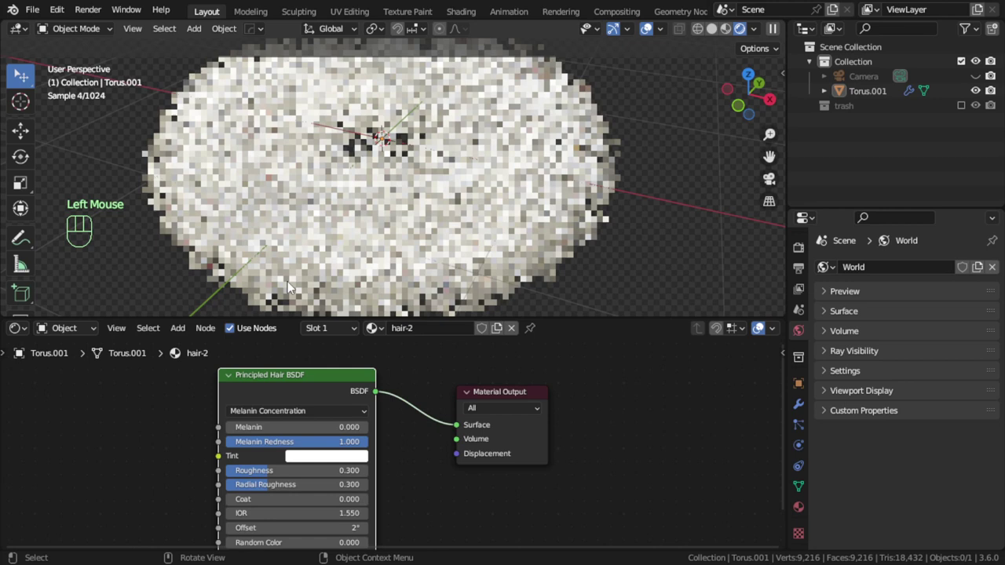
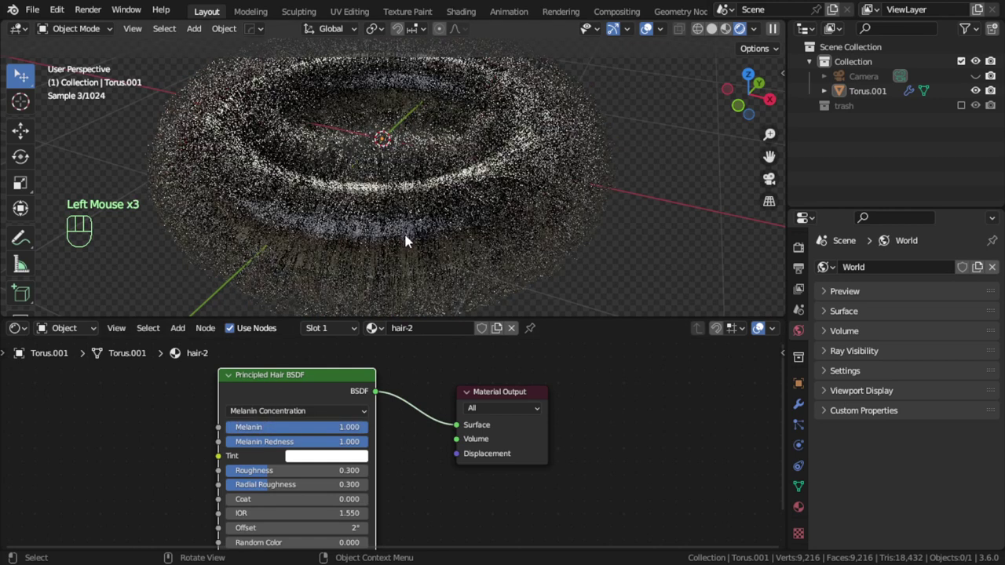
{"action": "left_click", "coordinate": [358, 428]}
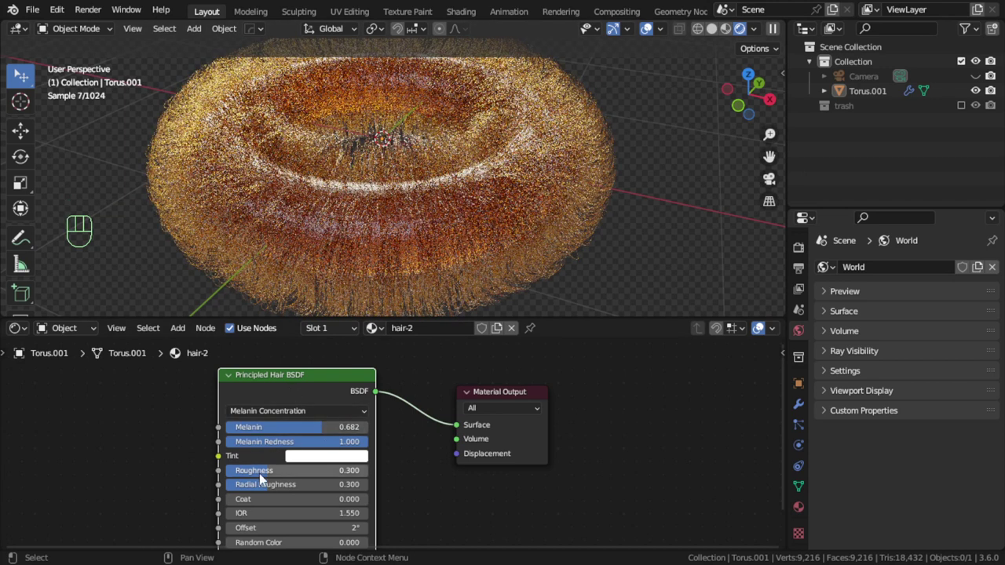
- Try Random Color and Random Roughness on the strands, then reset both to zero
{"action": "middle_click", "coordinate": [359, 489]}
{"action": "left_click", "coordinate": [252, 513]}
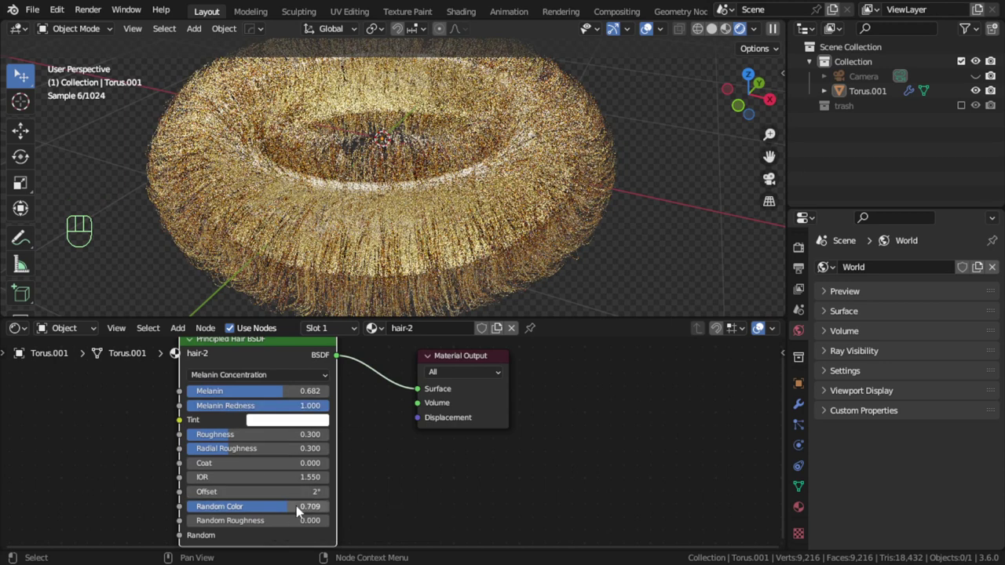
{"action": "left_click_drag", "start_coordinate": [308, 508], "coordinate": [192, 508]}
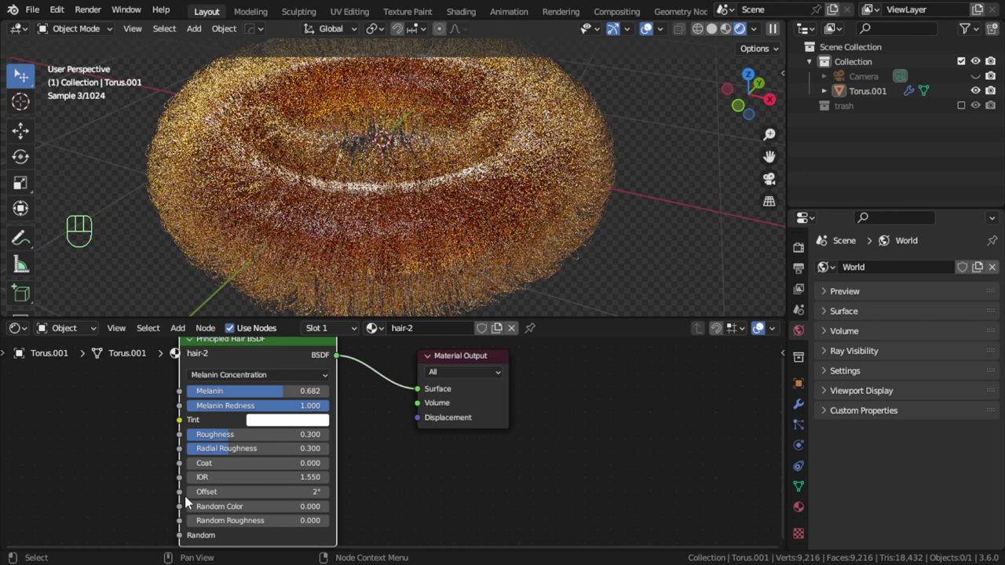
{"action": "left_click", "coordinate": [252, 525]}
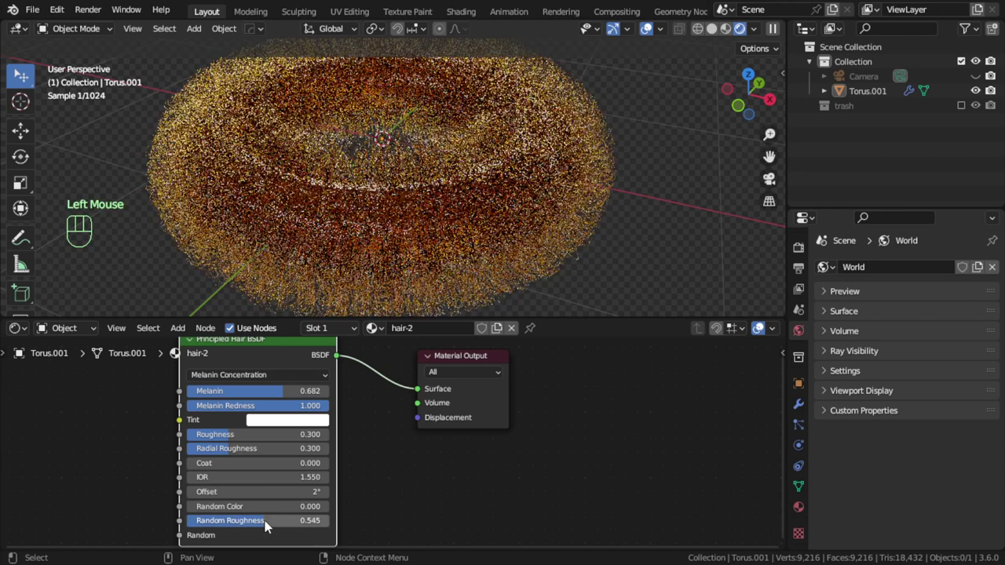
{"action": "left_click", "coordinate": [292, 521]}
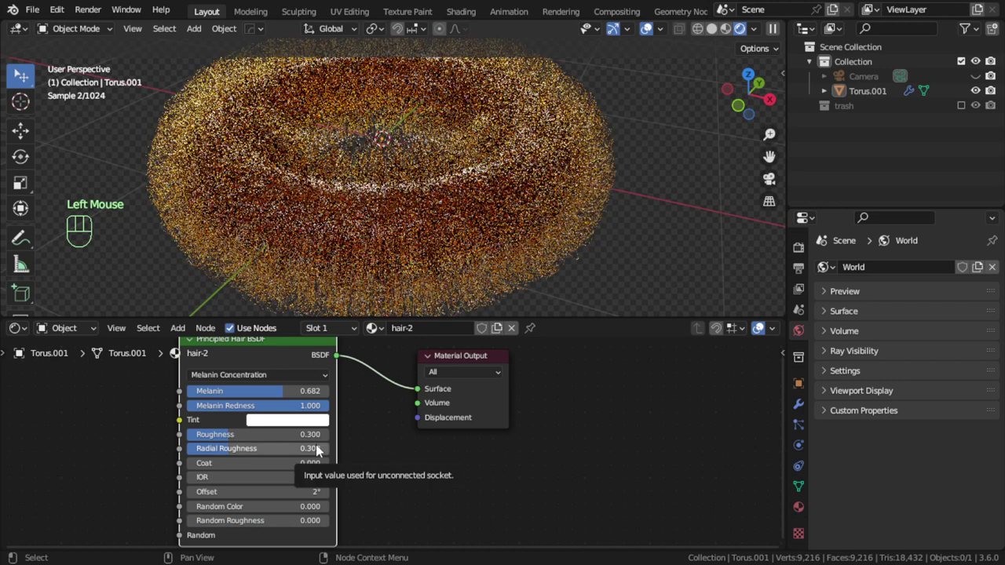
- Tint the hair blue, preview it at melanin 0, restore melanin to 1 and show the colouring methods
{"action": "left_click", "coordinate": [308, 422]}
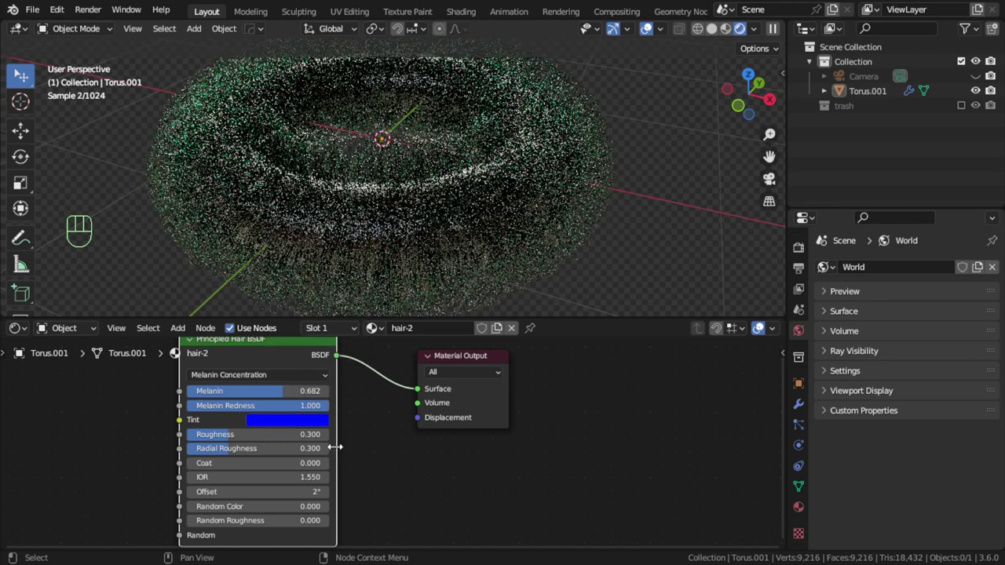
{"action": "left_click_drag", "start_coordinate": [305, 397], "coordinate": [213, 394]}
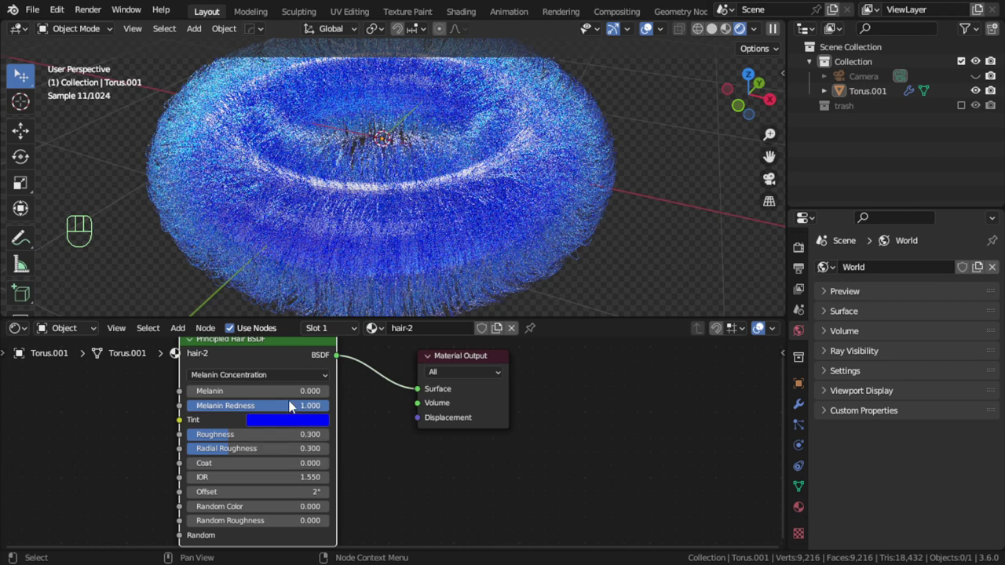
{"action": "left_click_drag", "start_coordinate": [294, 399], "coordinate": [387, 457]}
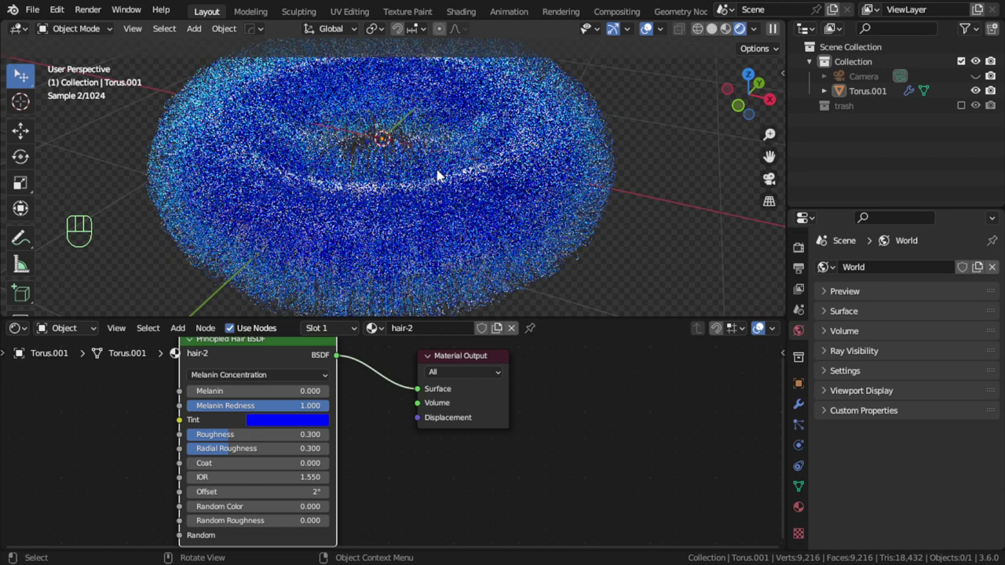
{"action": "left_click", "coordinate": [233, 391]}
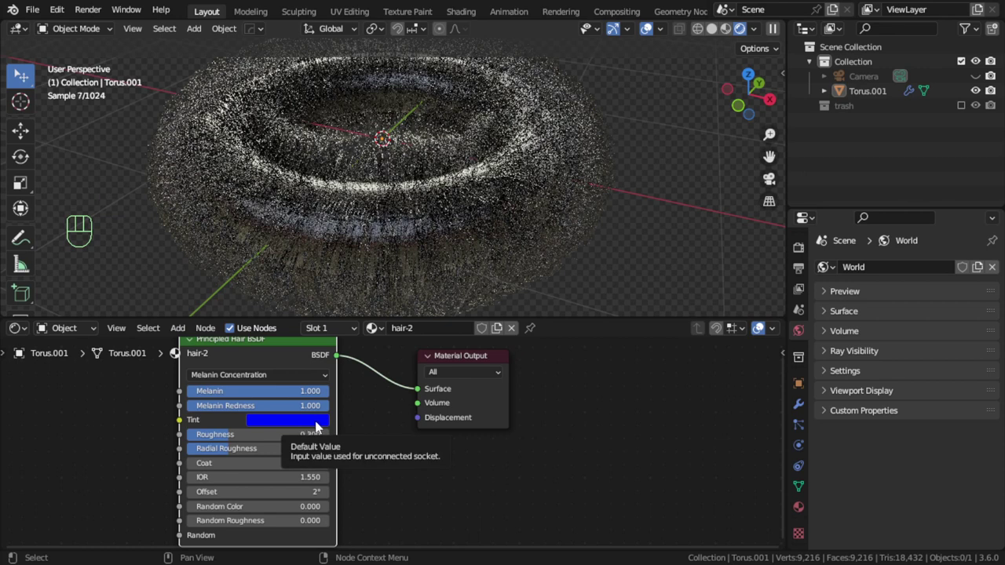
{"action": "left_click", "coordinate": [284, 369]}
- Keep the Principled Hair BSDF on Direct Coloring with red and frame the whole node in view
{"action": "left_click", "coordinate": [293, 382]}
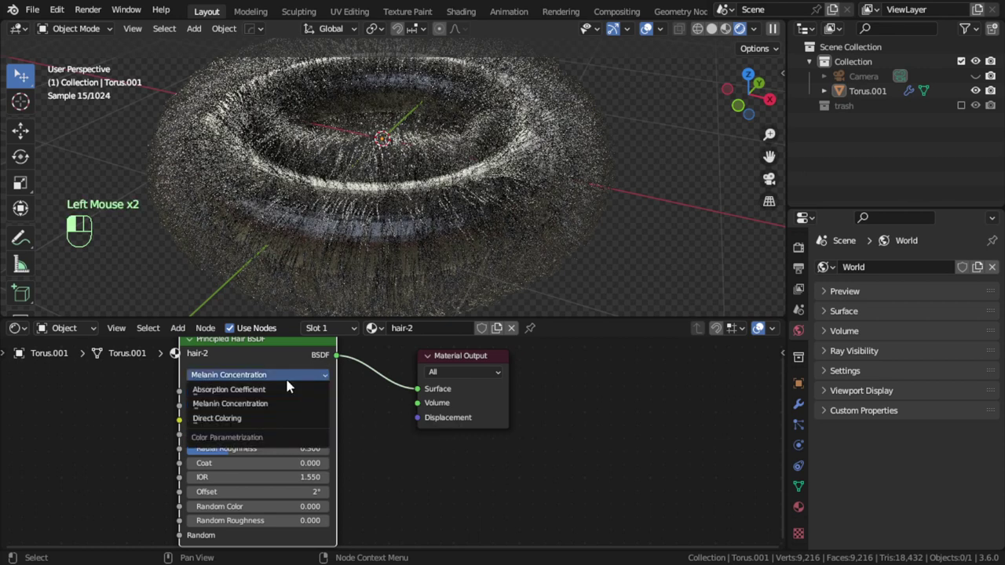
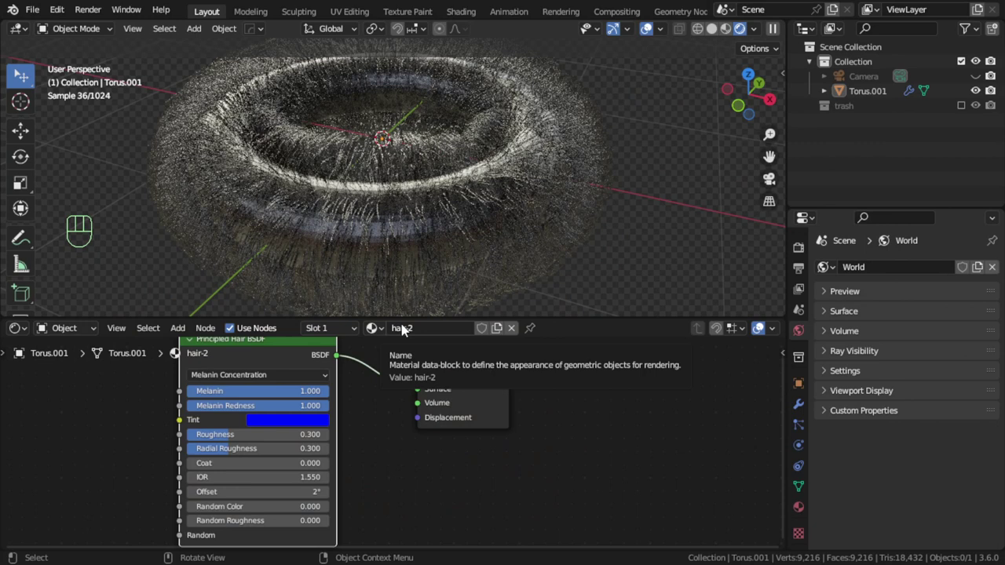
{"action": "left_click_drag", "start_coordinate": [270, 372], "coordinate": [263, 420]}
{"action": "left_click_drag", "start_coordinate": [290, 402], "coordinate": [504, 452]}
{"action": "left_click_drag", "start_coordinate": [383, 421], "coordinate": [380, 381]}
{"action": "key", "text": "shift+a"}
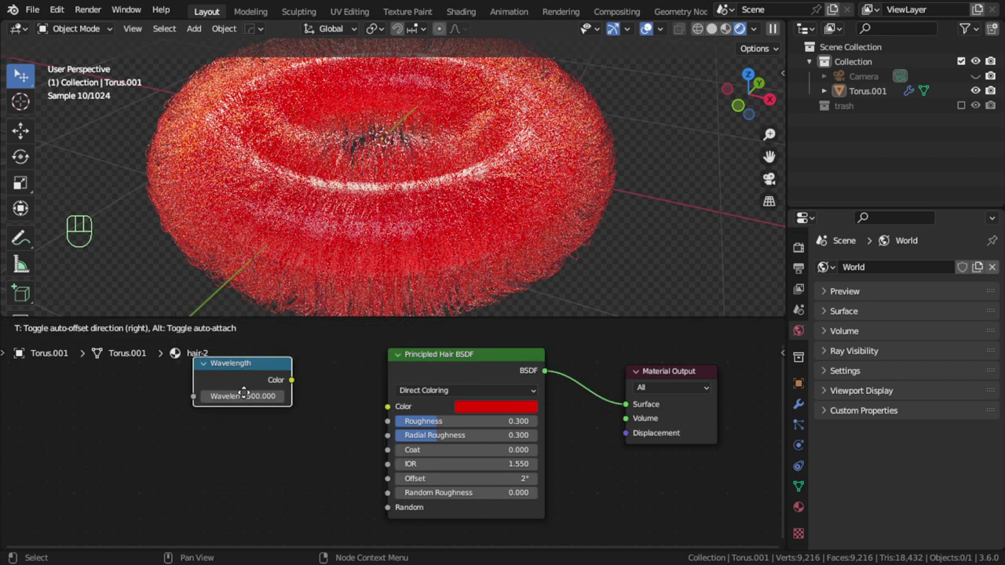
- Feed the hair colour from a Wavelength node driven by Multiply 300 and Add 400 math nodes, with the gradient linked into Multiply
{"action": "left_click", "coordinate": [353, 420]}
{"action": "middle_click", "coordinate": [265, 439]}
{"action": "key", "text": "shift+a"}
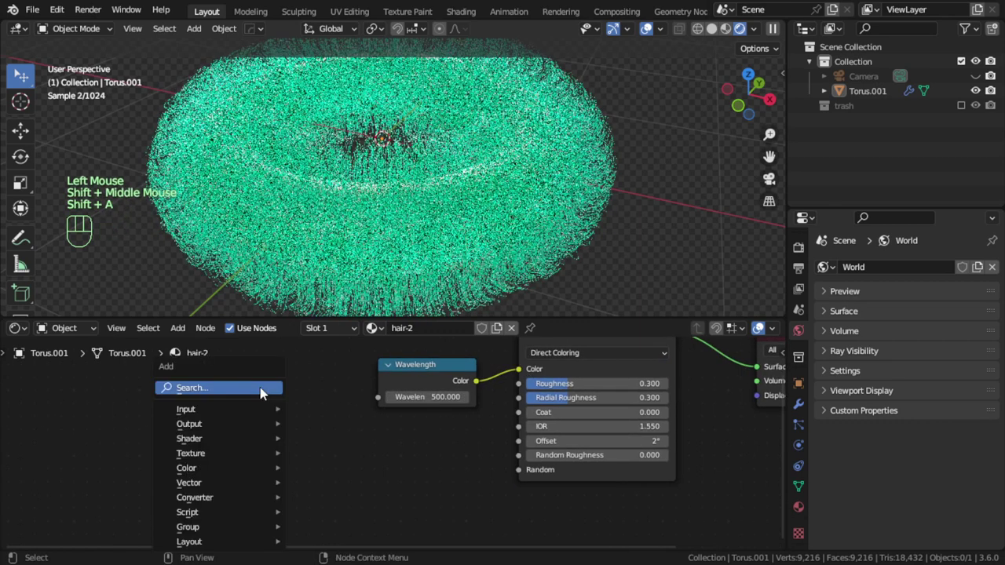
{"action": "key", "text": "shift+a"}
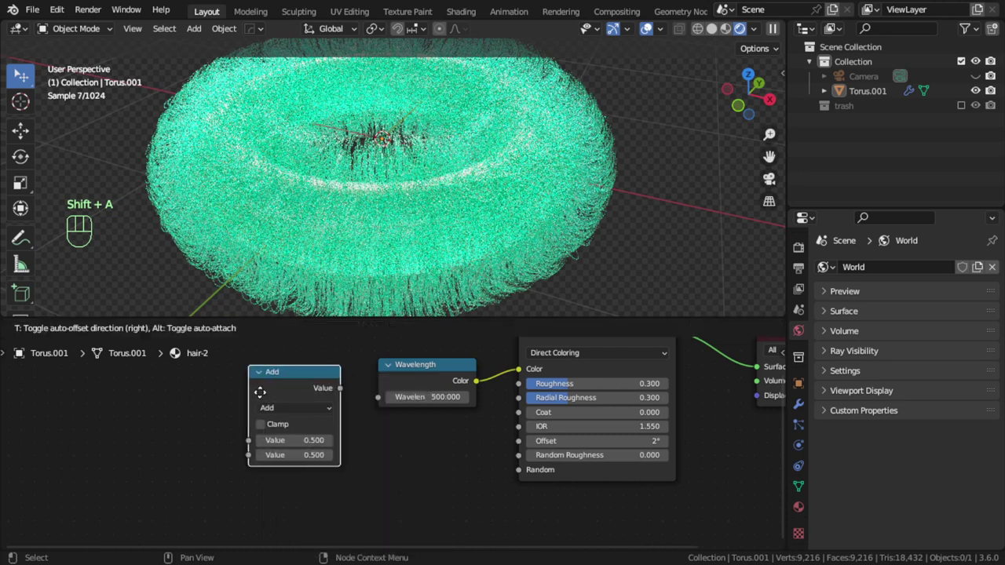
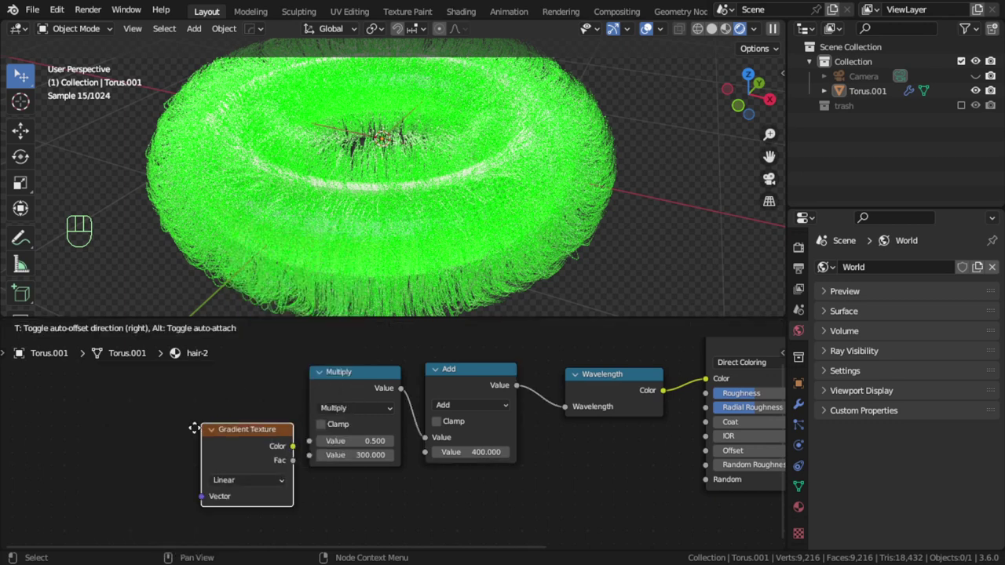
{"action": "left_click_drag", "start_coordinate": [247, 442], "coordinate": [300, 437]}
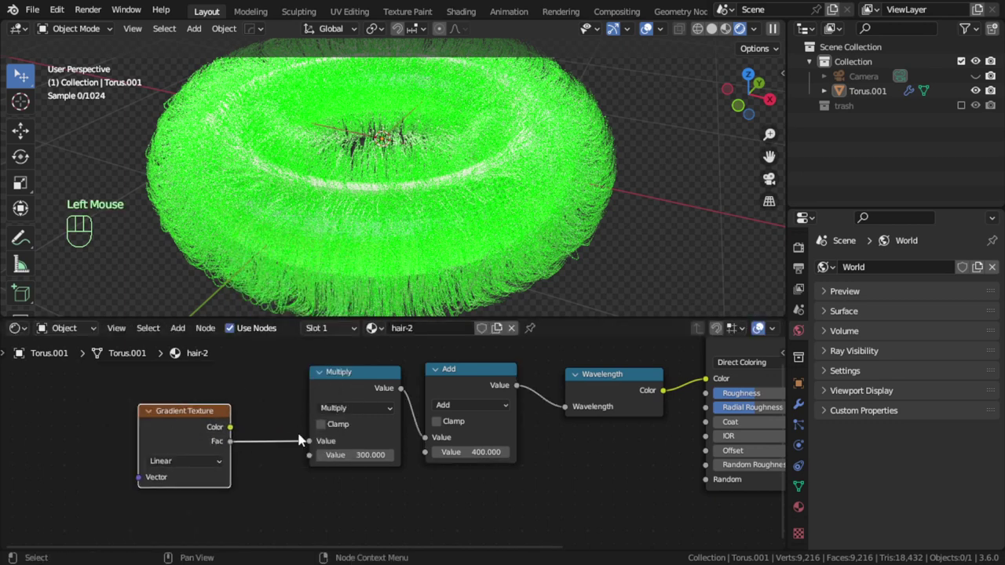
- Add Texture Coordinate and Mapping nodes to the gradient with Ctrl+T so the hair becomes a rainbow
{"action": "left_click", "coordinate": [178, 414]}
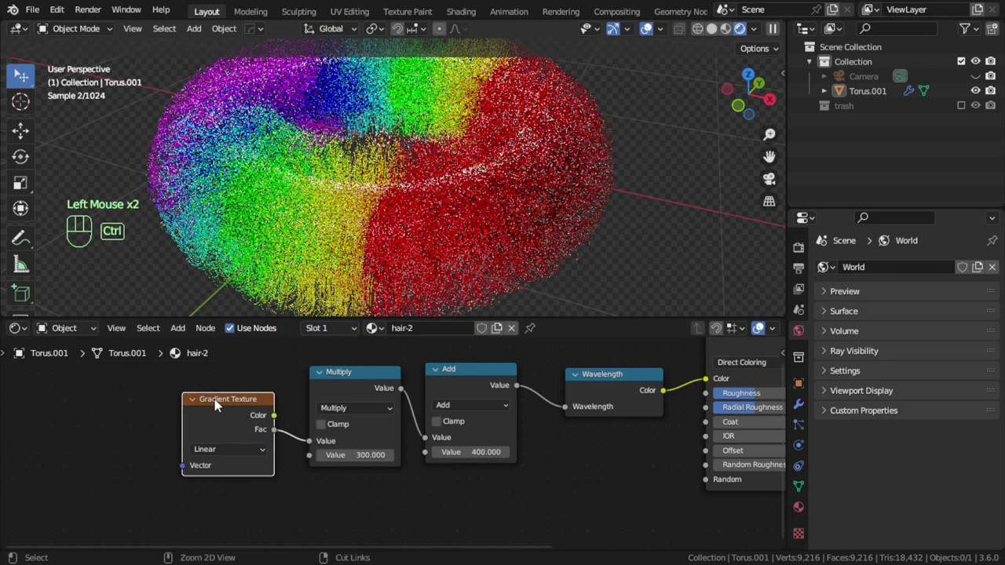
{"action": "key", "text": "ctrl+t"}
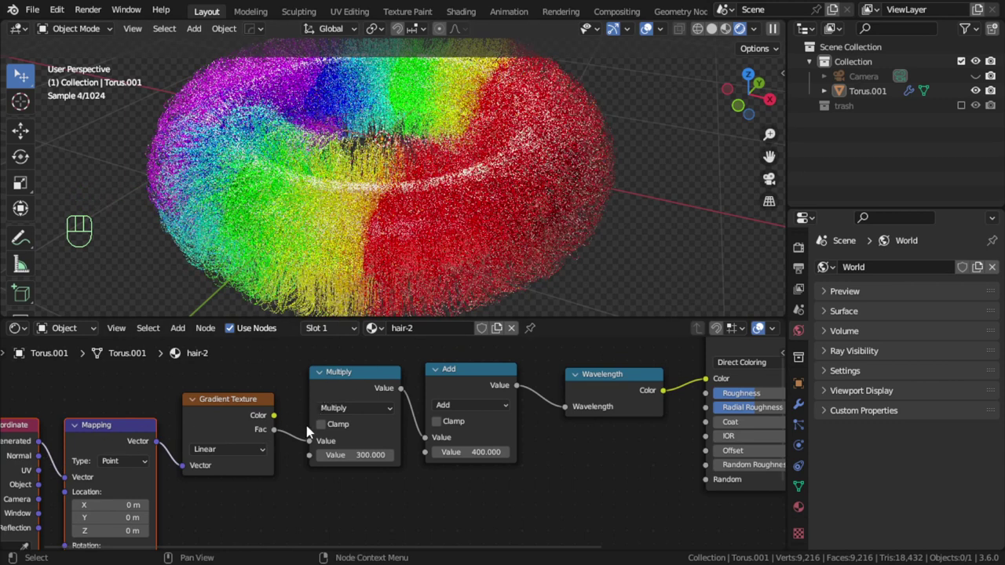
{"action": "left_click_drag", "start_coordinate": [407, 185], "coordinate": [409, 230]}
{"action": "scroll", "scroll_direction": "down", "scroll_amount": 3}
{"action": "left_click_drag", "start_coordinate": [403, 238], "coordinate": [352, 293]}
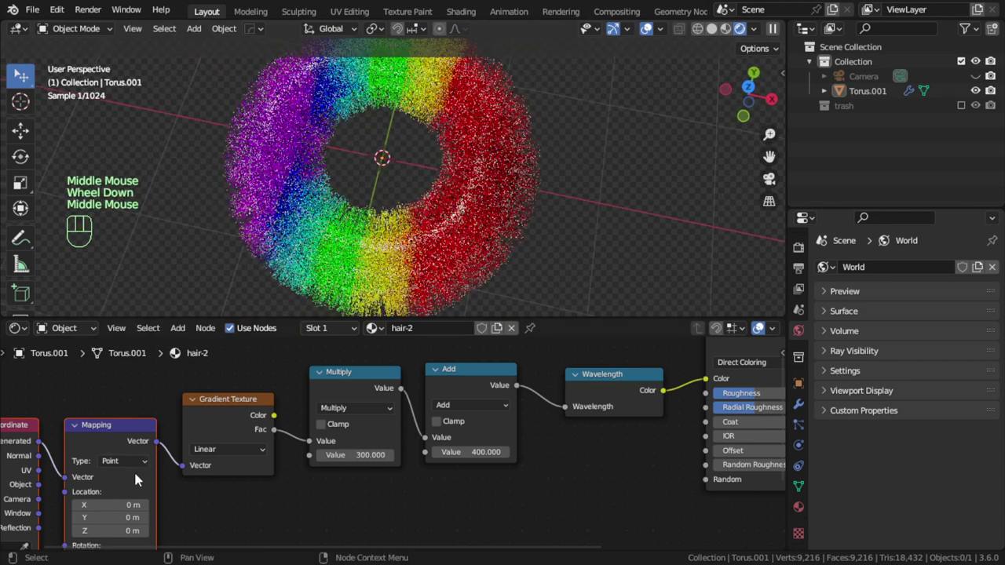
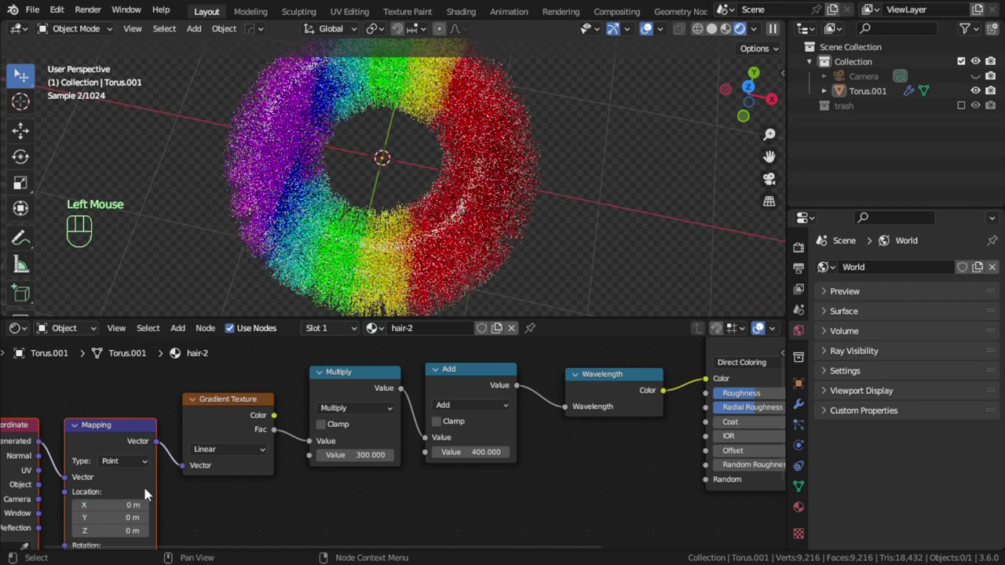
- Orbit around the rainbow torus to inspect the violet-to-red gradient, ending with the Wavelength node selected
{"action": "scroll", "scroll_direction": "down", "scroll_amount": 3}
{"action": "left_click_drag", "start_coordinate": [419, 224], "coordinate": [407, 147]}
{"action": "left_click_drag", "start_coordinate": [418, 166], "coordinate": [415, 215]}
{"action": "left_click_drag", "start_coordinate": [500, 215], "coordinate": [426, 215]}
{"action": "middle_click", "coordinate": [416, 213]}
{"action": "left_click_drag", "start_coordinate": [379, 189], "coordinate": [410, 172]}
{"action": "middle_click", "coordinate": [429, 187]}
{"action": "middle_click", "coordinate": [455, 185]}
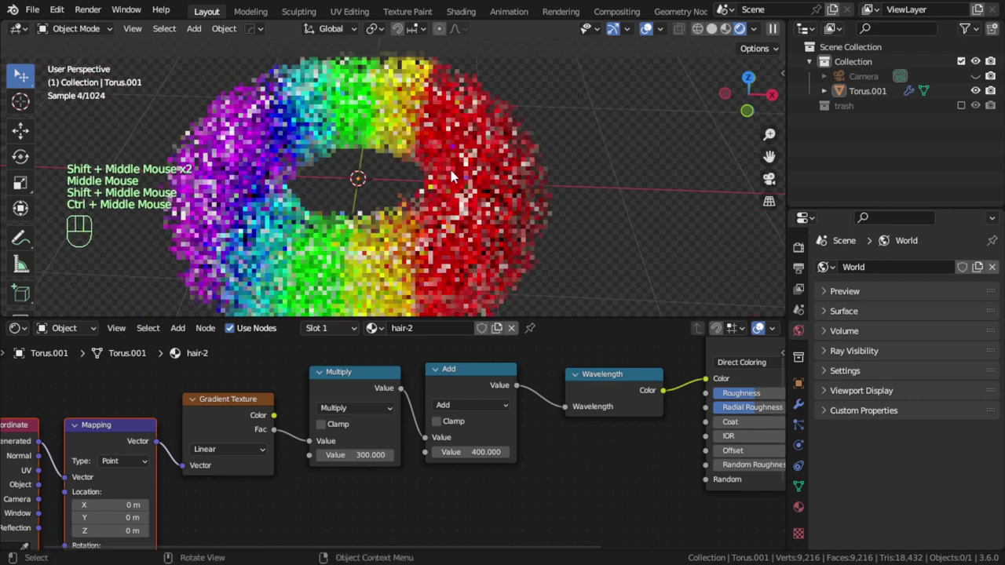
{"action": "middle_click", "coordinate": [435, 188]}
{"action": "middle_click", "coordinate": [434, 213]}
{"action": "left_click", "coordinate": [621, 383]}
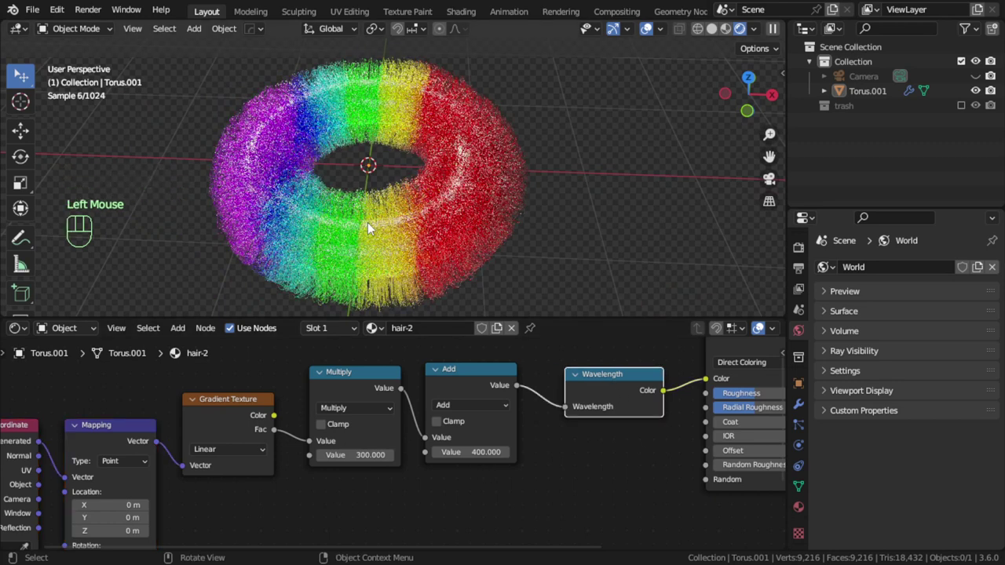